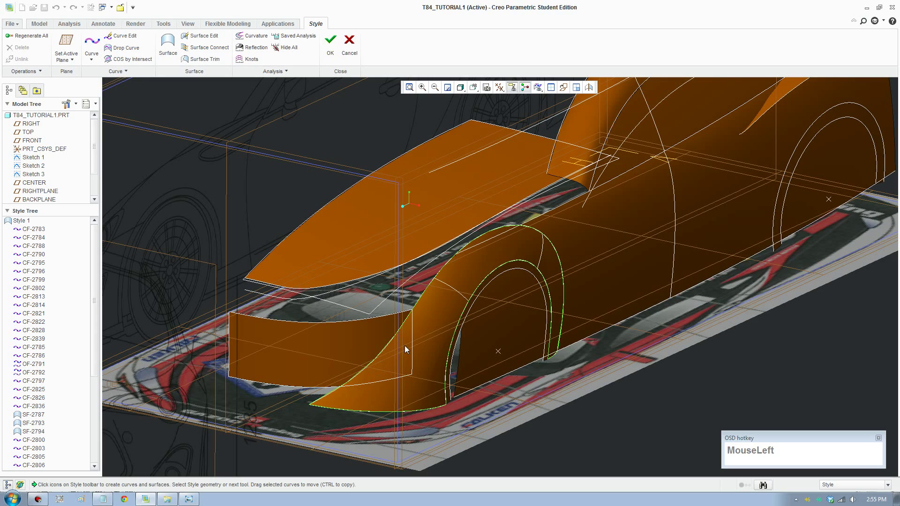
Orbit and zoom around the car's nose, then refit the whole car into view
{"action": "middle_click", "coordinate": [403, 349]}
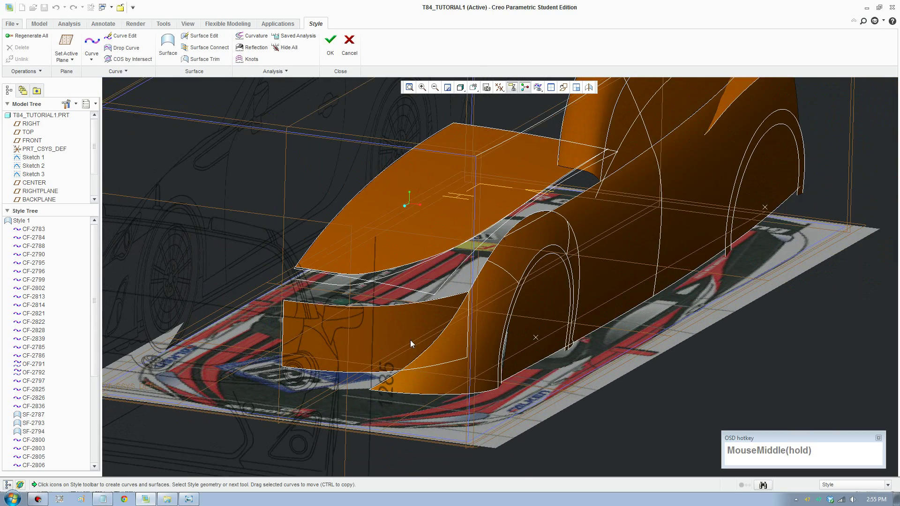
{"action": "scroll", "scroll_direction": "down", "scroll_amount": 3}
{"action": "middle_click", "coordinate": [411, 349]}
{"action": "scroll", "scroll_direction": "up", "scroll_amount": 3}
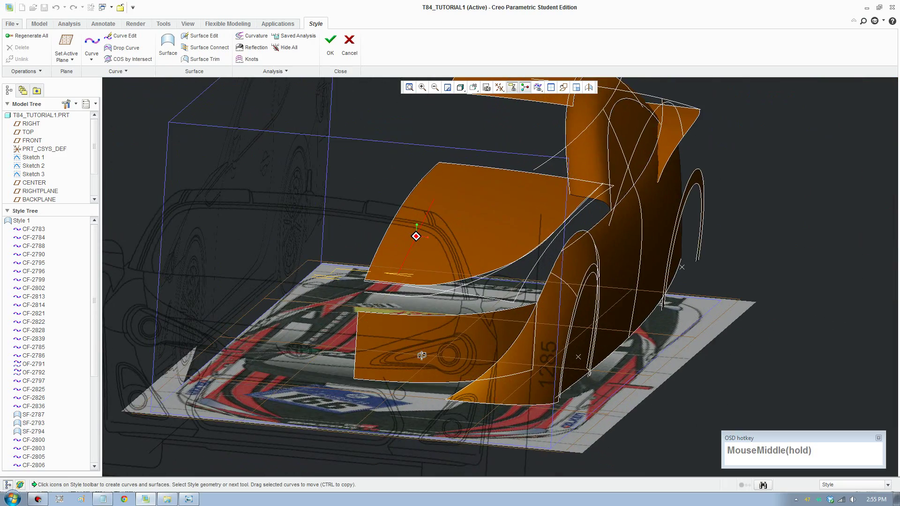
{"action": "scroll", "scroll_direction": "down", "scroll_amount": 3}
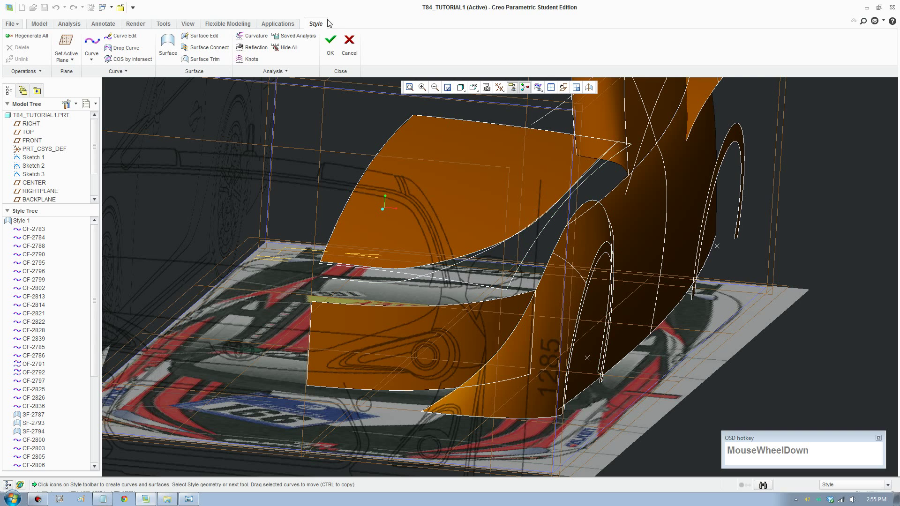
{"action": "left_click", "coordinate": [472, 95]}
{"action": "scroll", "scroll_direction": "down", "scroll_amount": 3}
{"action": "left_click", "coordinate": [491, 139]}
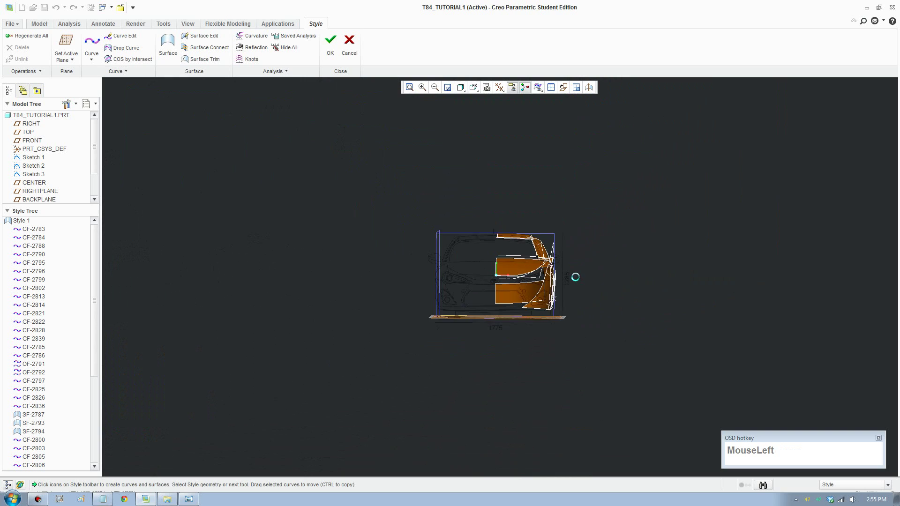
Orient to the FRONT saved view and select nose curve CF-2795 for Curve Edit
{"action": "scroll", "scroll_direction": "down", "scroll_amount": 3}
{"action": "left_click", "coordinate": [500, 301]}
{"action": "scroll", "scroll_direction": "down", "scroll_amount": 3}
{"action": "left_click_drag", "start_coordinate": [413, 370], "coordinate": [451, 306]}
{"action": "scroll", "scroll_direction": "up", "scroll_amount": 3}
{"action": "middle_click", "coordinate": [551, 225]}
{"action": "scroll", "scroll_direction": "down", "scroll_amount": 3}
Drag control points of nose curve CF-2795 to reshape it
{"action": "left_click_drag", "start_coordinate": [528, 283], "coordinate": [517, 278]}
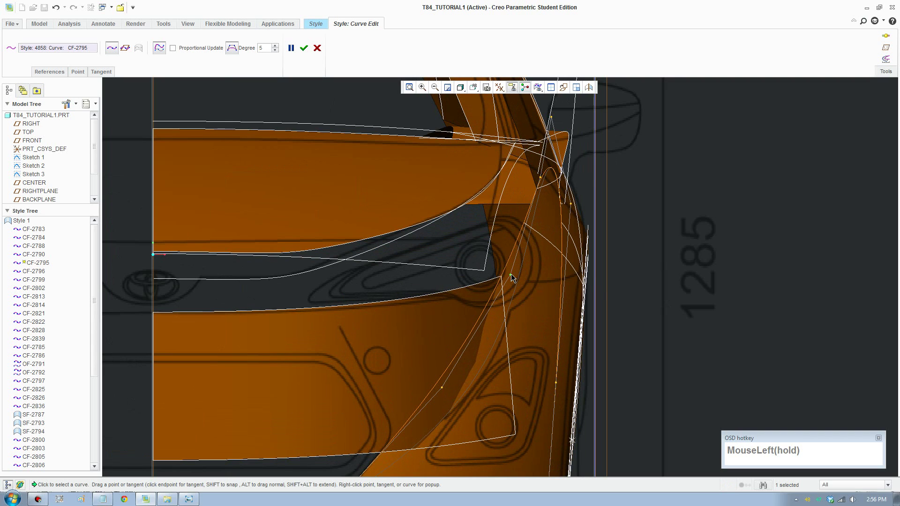
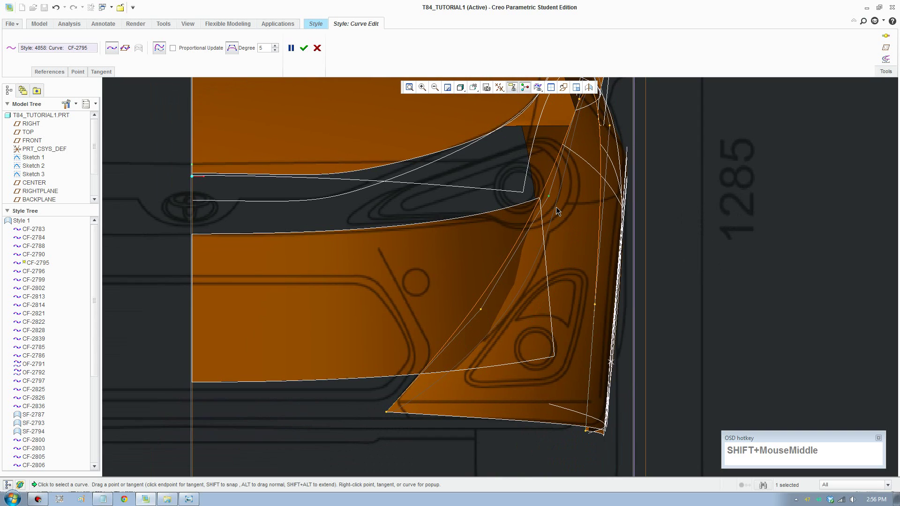
{"action": "scroll", "scroll_direction": "up", "scroll_amount": 3}
{"action": "left_click", "coordinate": [536, 226]}
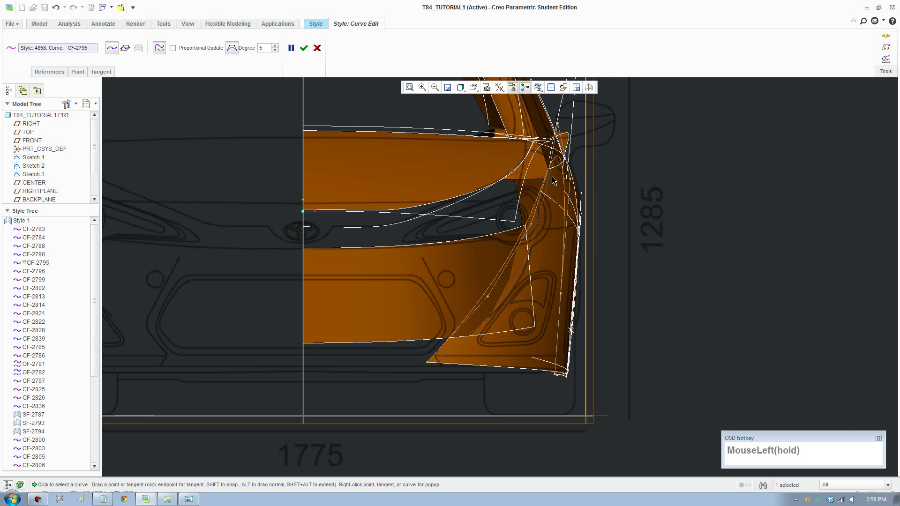
{"action": "scroll", "scroll_direction": "down", "scroll_amount": 3}
{"action": "left_click_drag", "start_coordinate": [500, 231], "coordinate": [462, 355]}
Confirm the CF-2795 edit and start a COS by Intersect curve between body surfaces
{"action": "scroll", "scroll_direction": "up", "scroll_amount": 3}
{"action": "middle_click", "coordinate": [481, 393]}
{"action": "scroll", "scroll_direction": "down", "scroll_amount": 3}
{"action": "scroll", "scroll_direction": "down", "scroll_amount": 3}
{"action": "left_click", "coordinate": [183, 145]}
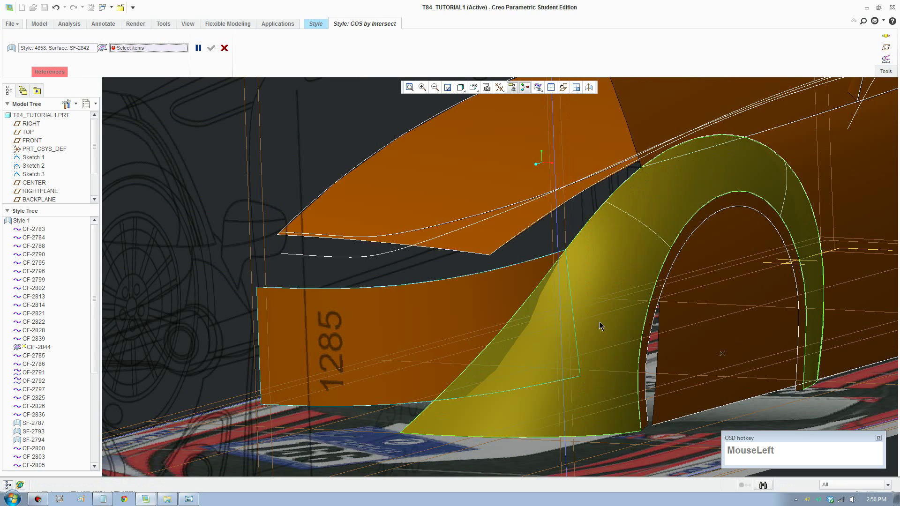
{"action": "left_click", "coordinate": [605, 363]}
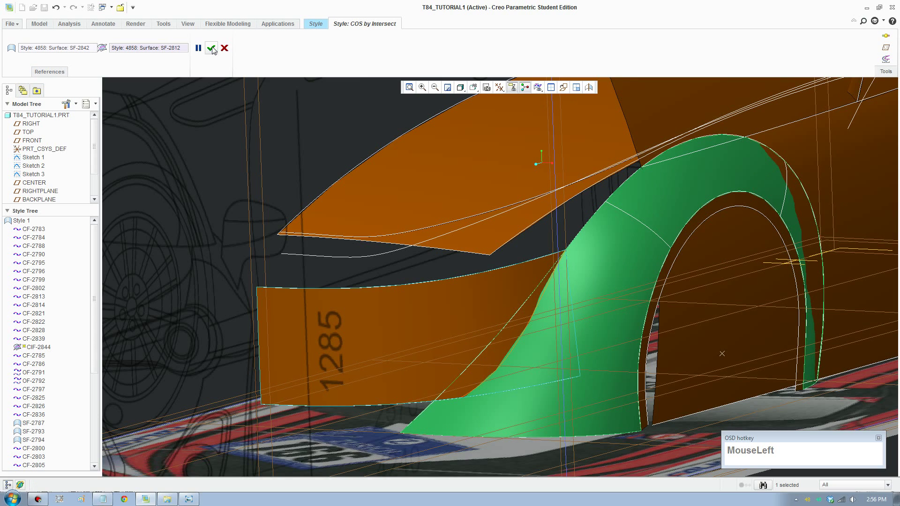
{"action": "scroll", "scroll_direction": "up", "scroll_amount": 3}
{"action": "left_click_drag", "start_coordinate": [539, 327], "coordinate": [481, 103]}
{"action": "left_click", "coordinate": [479, 91]}
{"action": "scroll", "scroll_direction": "down", "scroll_amount": 3}
{"action": "left_click", "coordinate": [499, 134]}
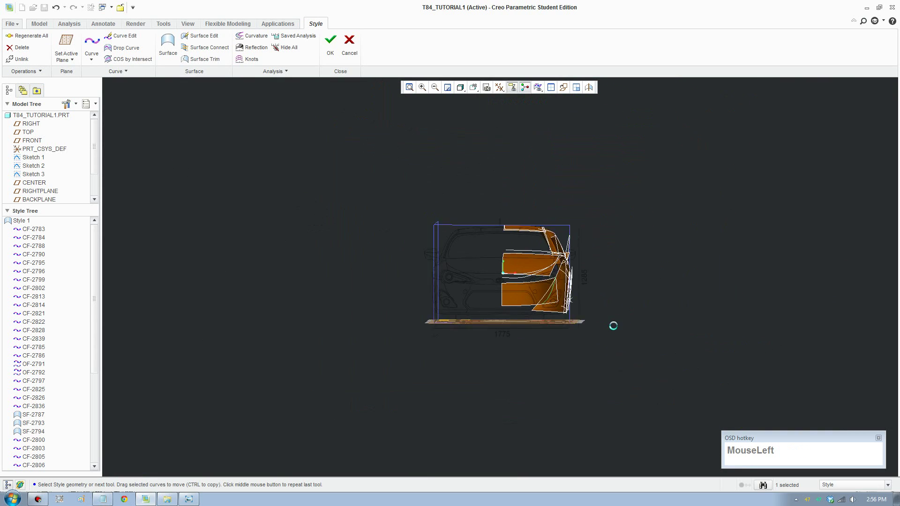
Reshape lower front panel edge curve CF-2841 around the headlight outline and accept it
{"action": "scroll", "scroll_direction": "down", "scroll_amount": 3}
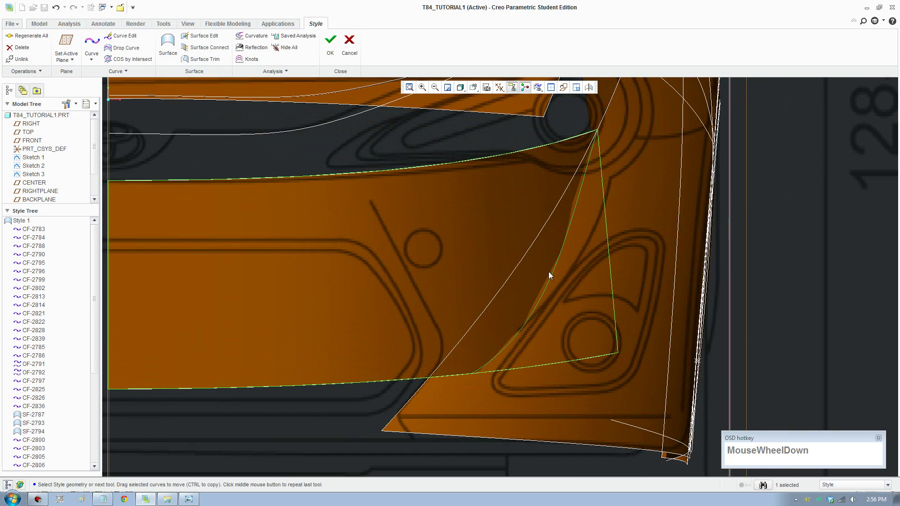
{"action": "scroll", "scroll_direction": "down", "scroll_amount": 3}
{"action": "left_click_drag", "start_coordinate": [589, 173], "coordinate": [600, 177]}
{"action": "left_click_drag", "start_coordinate": [580, 168], "coordinate": [603, 194]}
{"action": "left_click_drag", "start_coordinate": [603, 194], "coordinate": [604, 180]}
{"action": "left_click_drag", "start_coordinate": [606, 196], "coordinate": [603, 199]}
{"action": "scroll", "scroll_direction": "up", "scroll_amount": 3}
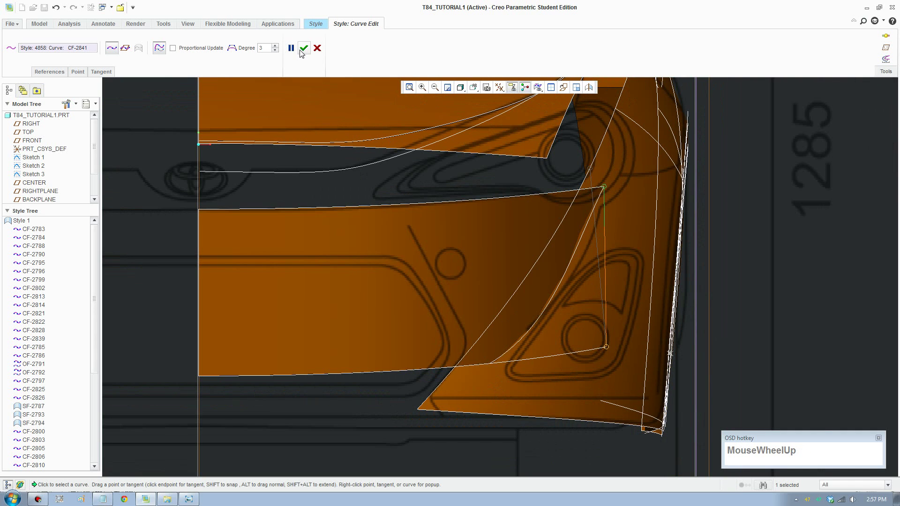
{"action": "left_click", "coordinate": [303, 52]}
Orbit to check the panel, then return to the FRONT saved orientation for further editing
{"action": "scroll", "scroll_direction": "up", "scroll_amount": 3}
{"action": "middle_click", "coordinate": [567, 349]}
{"action": "scroll", "scroll_direction": "down", "scroll_amount": 3}
{"action": "left_click", "coordinate": [476, 92]}
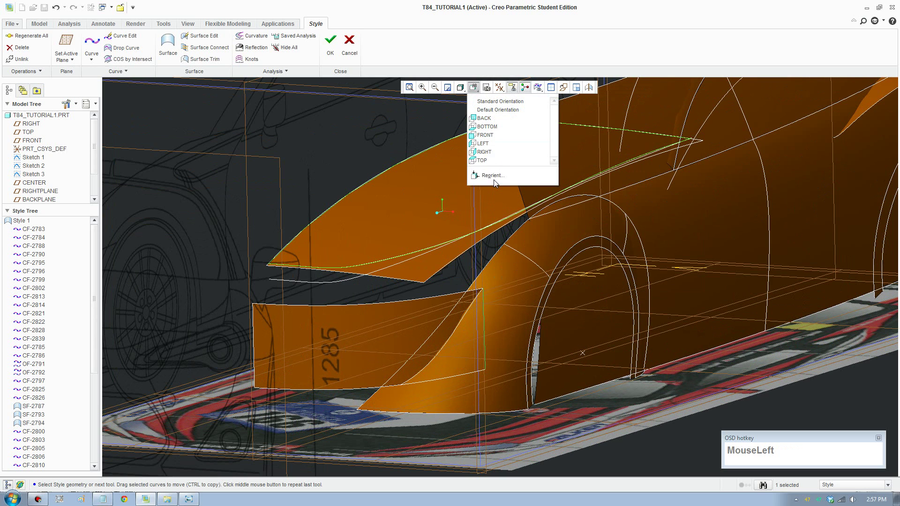
{"action": "scroll", "scroll_direction": "down", "scroll_amount": 3}
{"action": "left_click", "coordinate": [495, 134]}
{"action": "scroll", "scroll_direction": "down", "scroll_amount": 3}
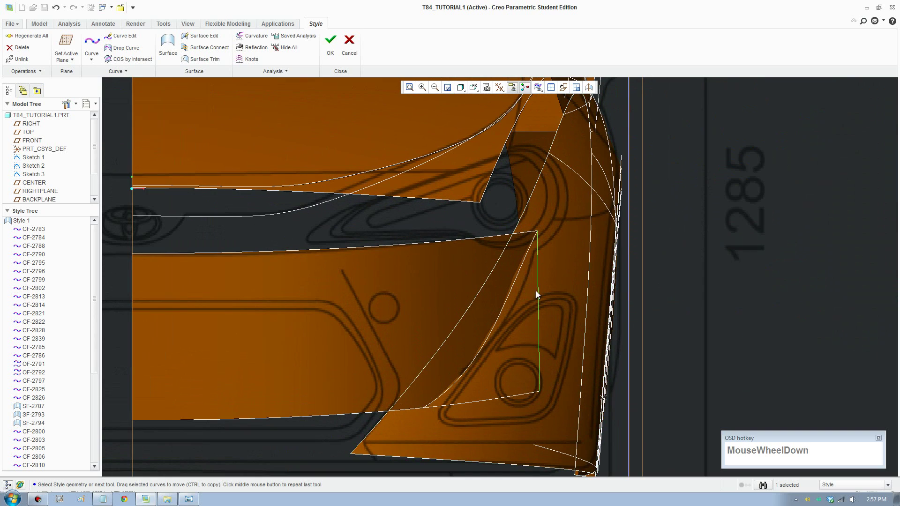
Adjust points on edge curves CF-2841 and CF-2839, confirm, and orbit to review the front panel
{"action": "left_click_drag", "start_coordinate": [540, 280], "coordinate": [481, 340]}
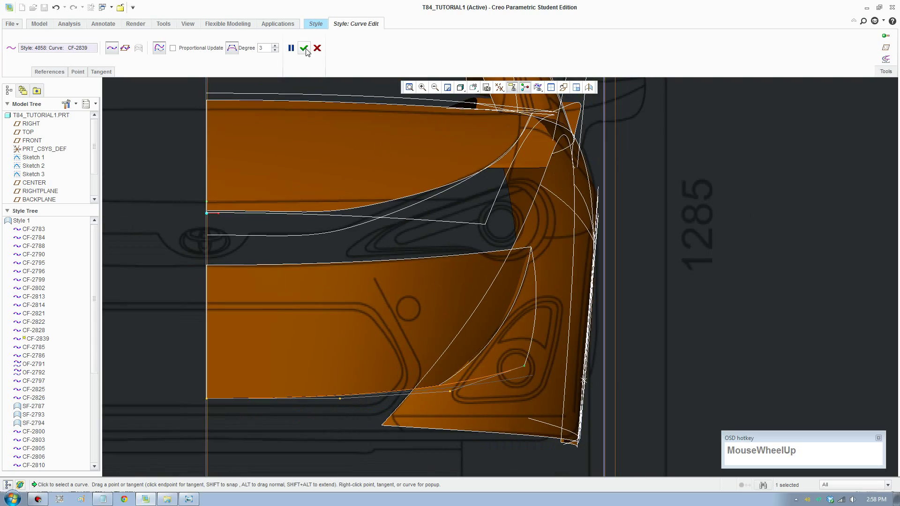
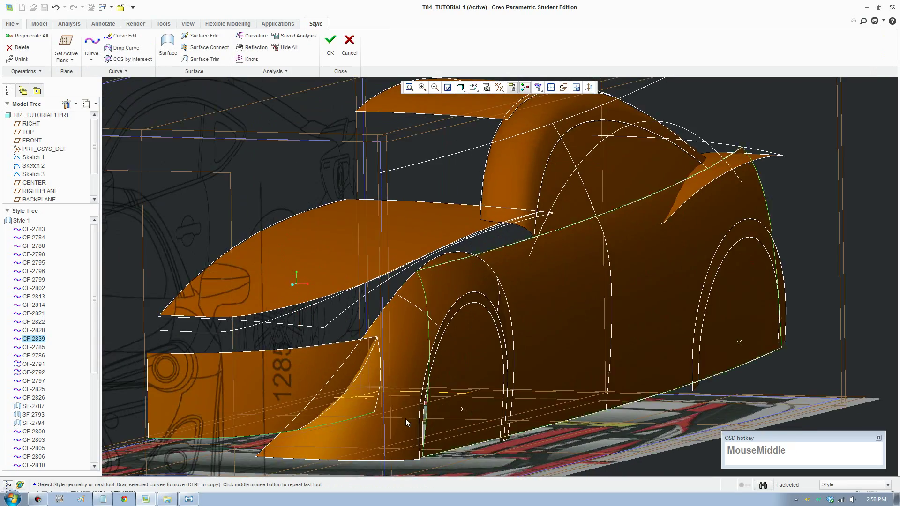
{"action": "scroll", "scroll_direction": "up", "scroll_amount": 3}
{"action": "left_click_drag", "start_coordinate": [360, 411], "coordinate": [392, 378]}
{"action": "scroll", "scroll_direction": "down", "scroll_amount": 3}
{"action": "middle_click", "coordinate": [388, 409]}
{"action": "scroll", "scroll_direction": "up", "scroll_amount": 3}
{"action": "middle_click", "coordinate": [370, 403]}
{"action": "scroll", "scroll_direction": "down", "scroll_amount": 3}
Return to the FRONT saved orientation and start a new Style curve
{"action": "left_click", "coordinate": [478, 91]}
{"action": "scroll", "scroll_direction": "down", "scroll_amount": 3}
{"action": "left_click", "coordinate": [494, 136]}
{"action": "scroll", "scroll_direction": "down", "scroll_amount": 3}
{"action": "middle_click", "coordinate": [457, 311]}
{"action": "scroll", "scroll_direction": "down", "scroll_amount": 3}
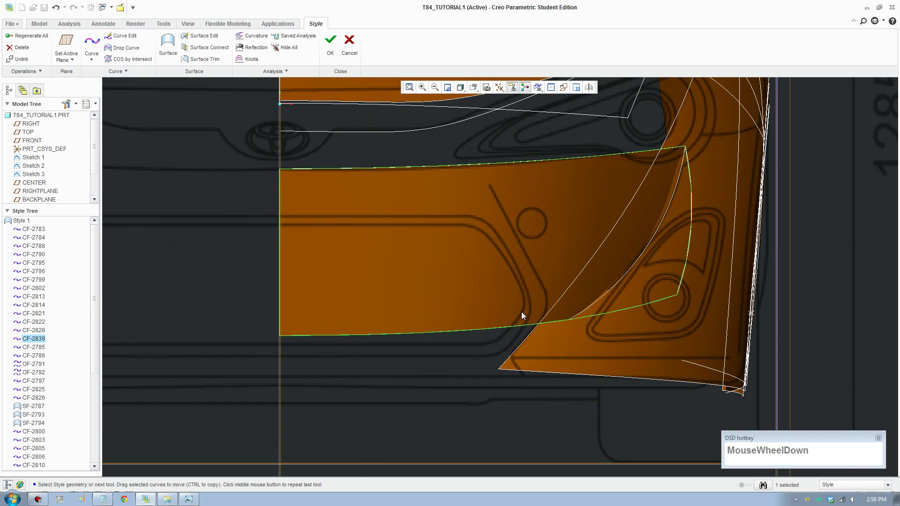
Sketch curve CF-2846 on the FRONT plane across the lower grille opening and confirm it
{"action": "left_click_drag", "start_coordinate": [89, 46], "coordinate": [344, 225]}
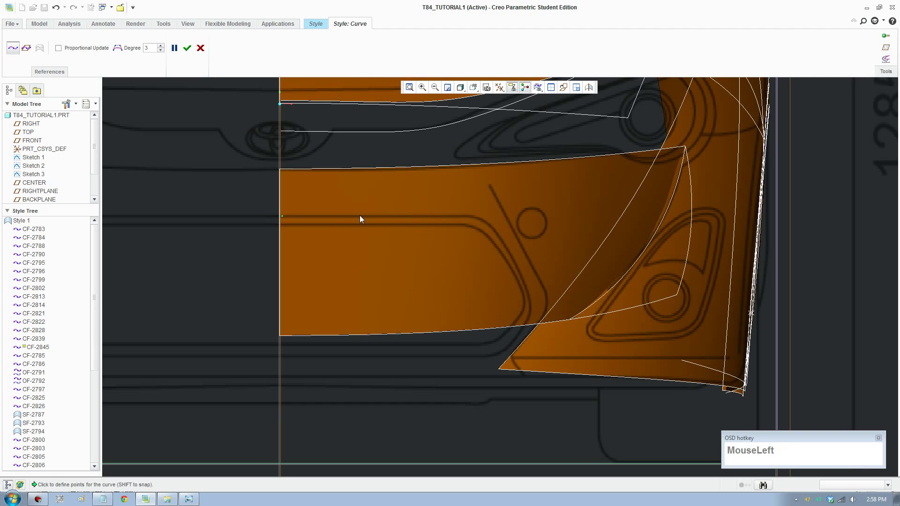
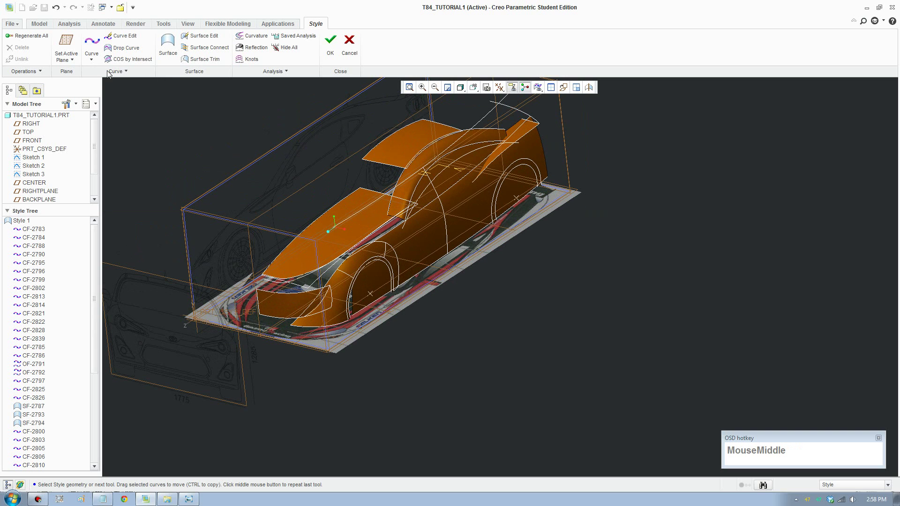
{"action": "left_click", "coordinate": [70, 39]}
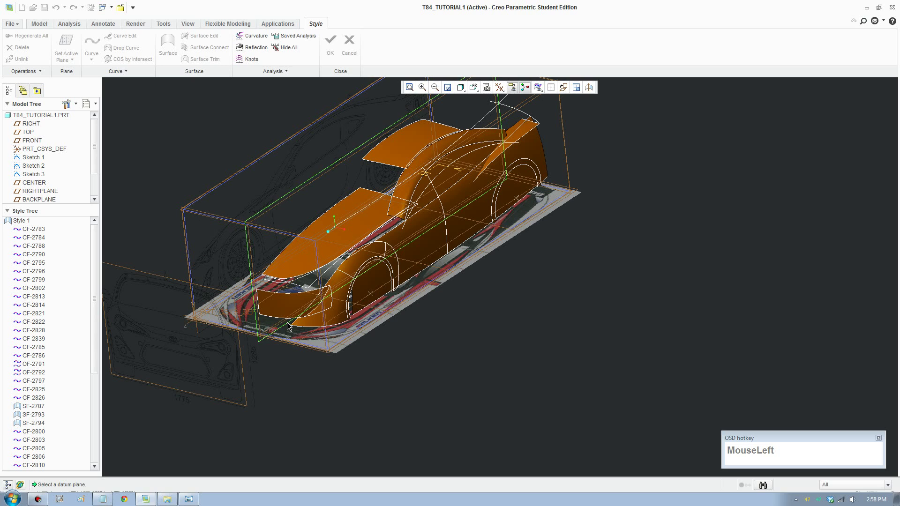
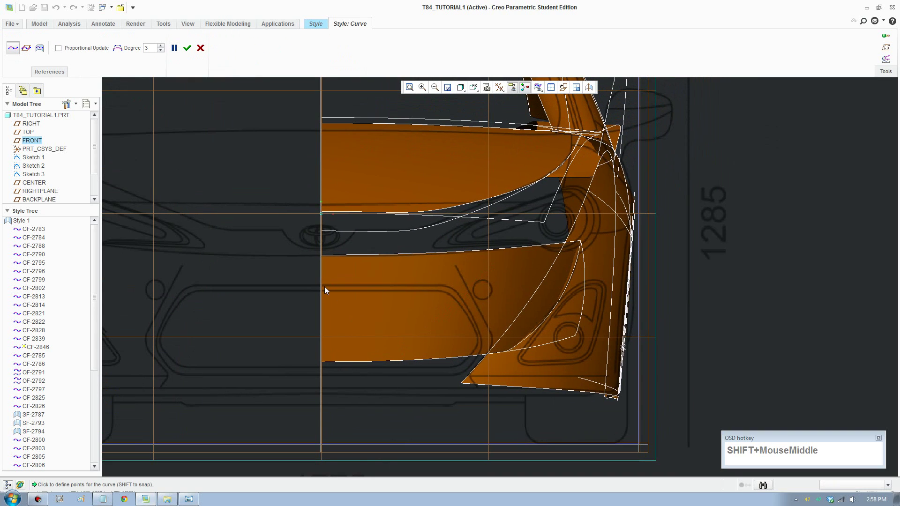
{"action": "left_click", "coordinate": [327, 288]}
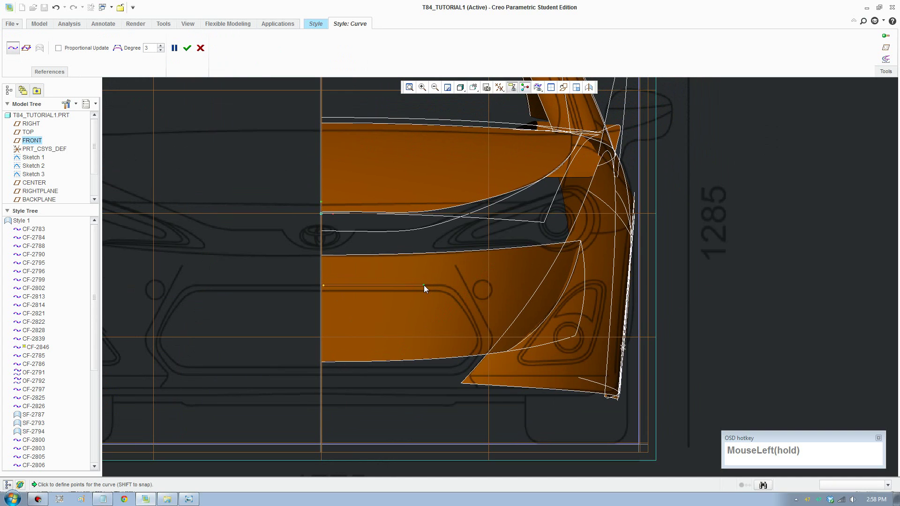
{"action": "left_click", "coordinate": [427, 291]}
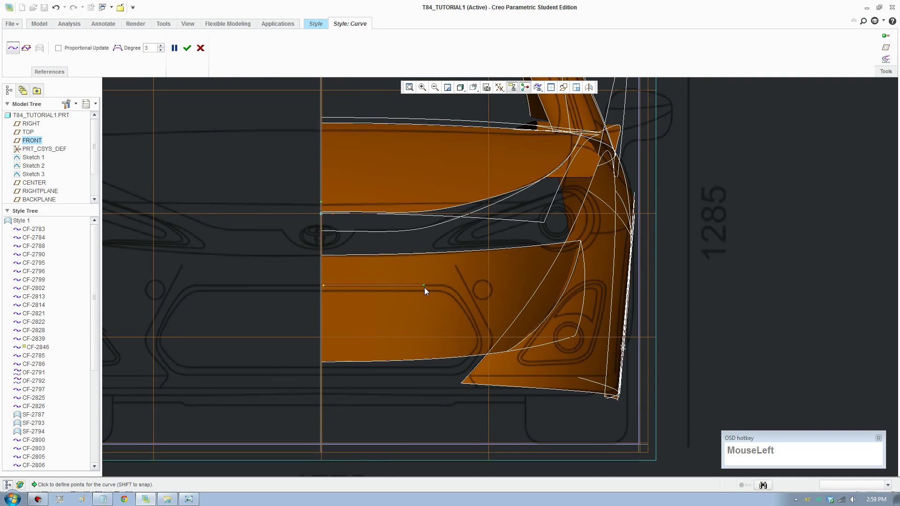
{"action": "key", "text": "F8"}
{"action": "scroll", "scroll_direction": "up", "scroll_amount": 3}
{"action": "middle_click", "coordinate": [550, 358]}
{"action": "scroll", "scroll_direction": "up", "scroll_amount": 3}
{"action": "left_click", "coordinate": [305, 48]}
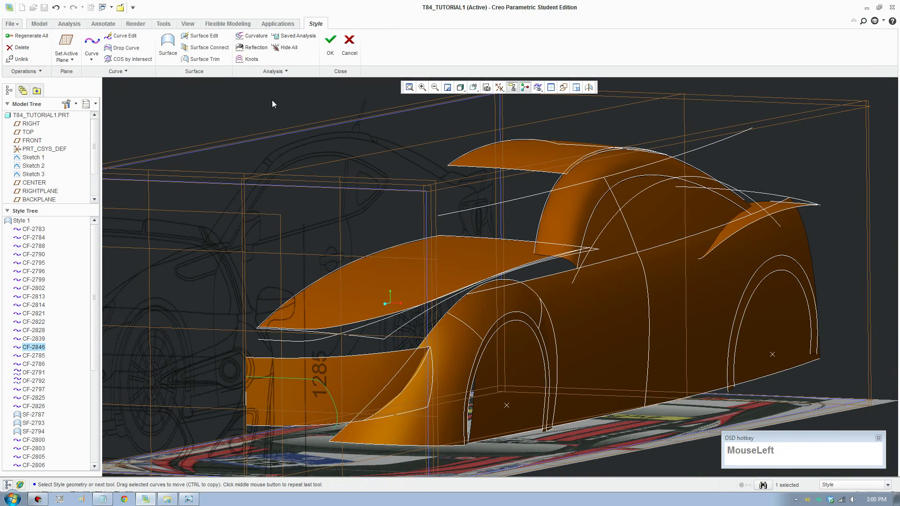
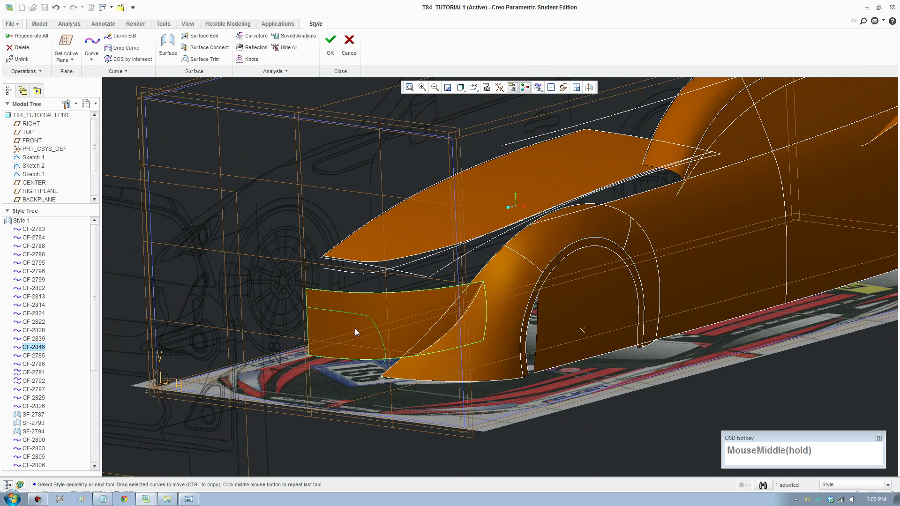
Drop CF-2846 onto panel SF-2842 as DF-2847 and trim the front panel along it
{"action": "scroll", "scroll_direction": "down", "scroll_amount": 3}
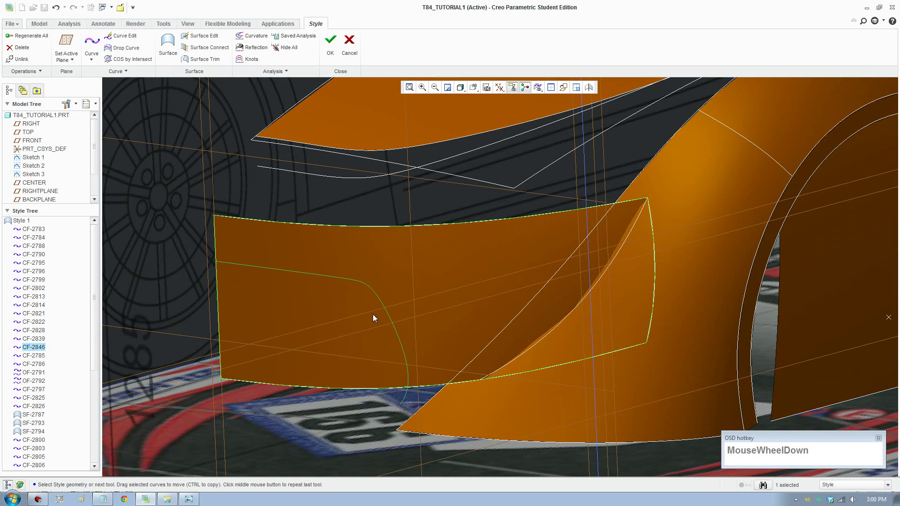
{"action": "left_click", "coordinate": [390, 312]}
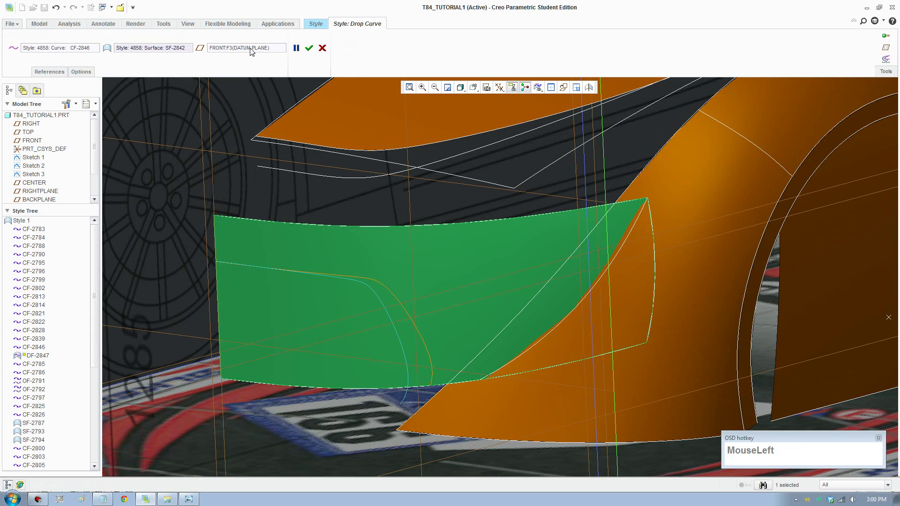
{"action": "scroll", "scroll_direction": "up", "scroll_amount": 3}
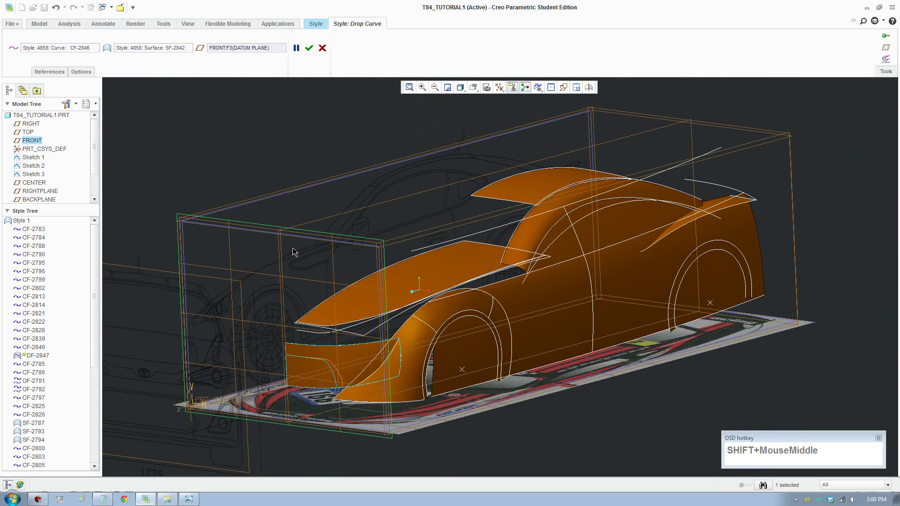
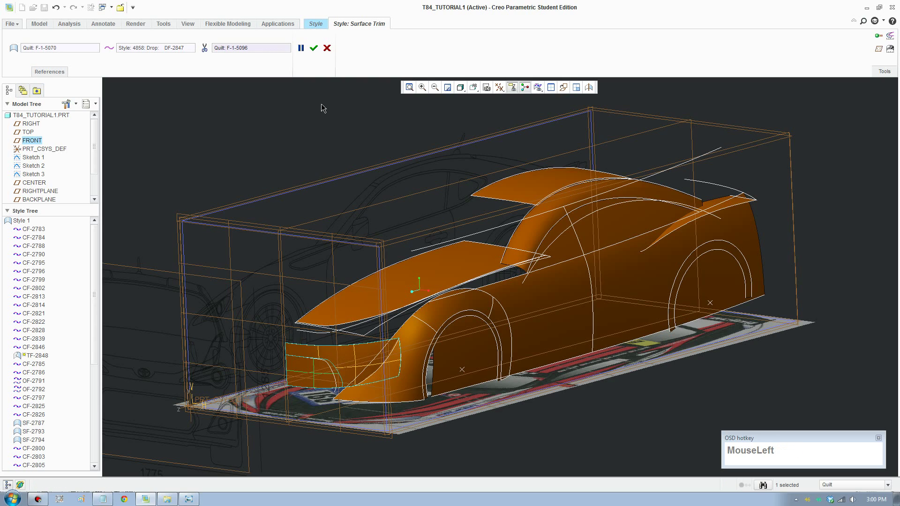
{"action": "scroll", "scroll_direction": "up", "scroll_amount": 3}
{"action": "middle_click", "coordinate": [495, 400]}
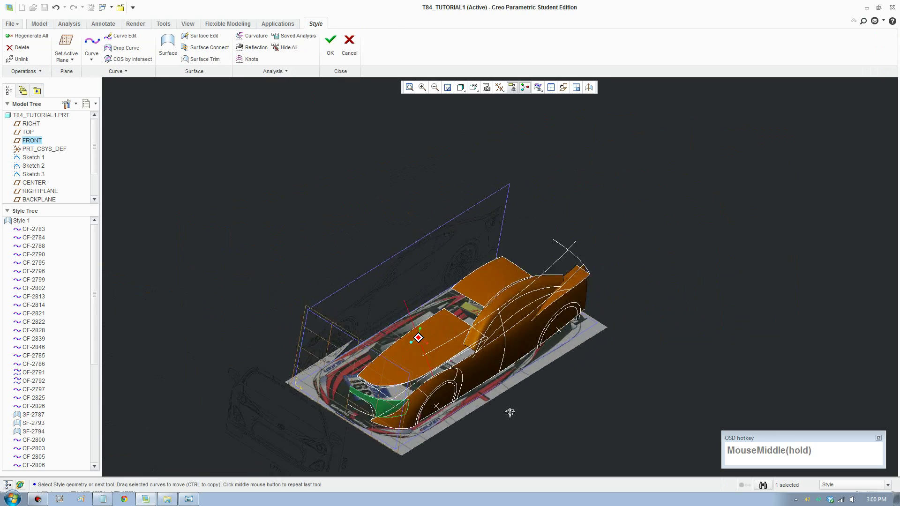
Orbit to the car's side and start a COS by Intersect curve on the wheel-arch flare
{"action": "scroll", "scroll_direction": "down", "scroll_amount": 3}
{"action": "middle_click", "coordinate": [480, 300]}
{"action": "scroll", "scroll_direction": "up", "scroll_amount": 3}
{"action": "middle_click", "coordinate": [412, 391]}
{"action": "scroll", "scroll_direction": "down", "scroll_amount": 3}
{"action": "middle_click", "coordinate": [447, 358]}
{"action": "left_click", "coordinate": [407, 306]}
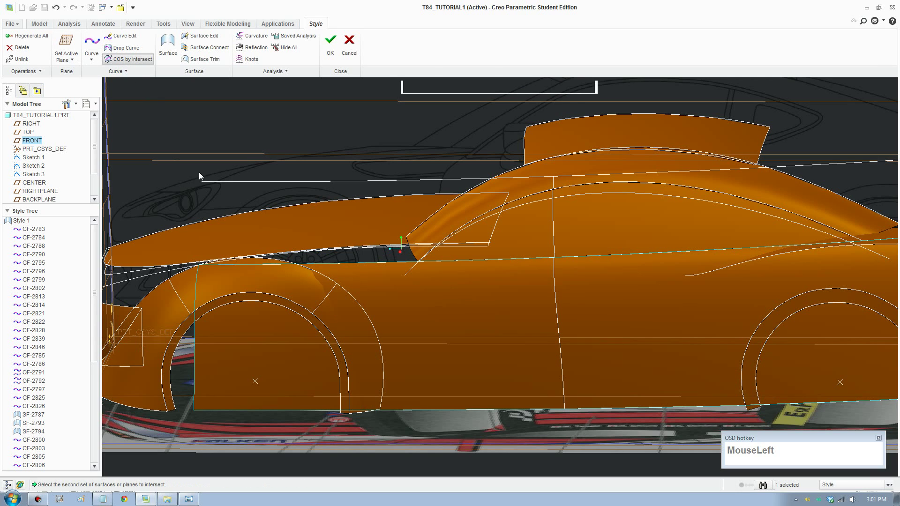
{"action": "scroll", "scroll_direction": "up", "scroll_amount": 3}
Pick fender SF-2801 and body side SF-2812 and confirm the intersection curve along the flare edge
{"action": "left_click_drag", "start_coordinate": [355, 324], "coordinate": [349, 302]}
{"action": "scroll", "scroll_direction": "down", "scroll_amount": 3}
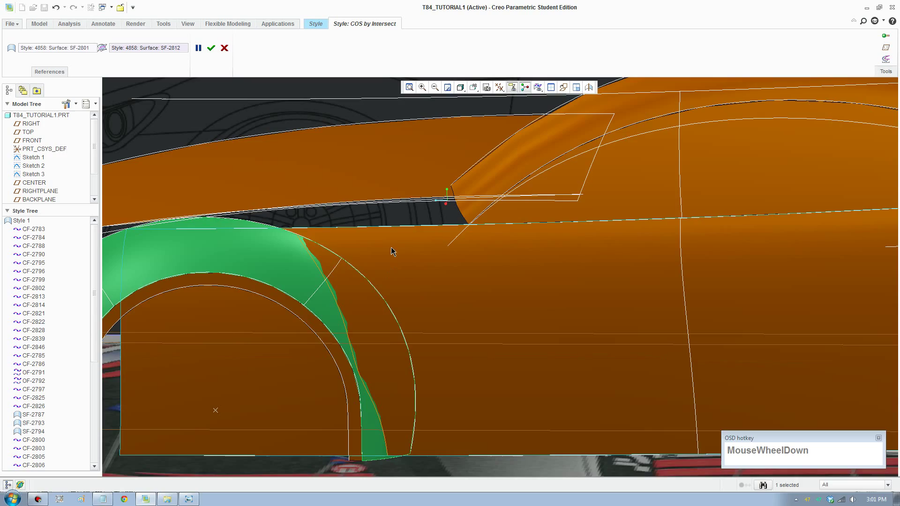
{"action": "left_click_drag", "start_coordinate": [480, 300], "coordinate": [507, 265]}
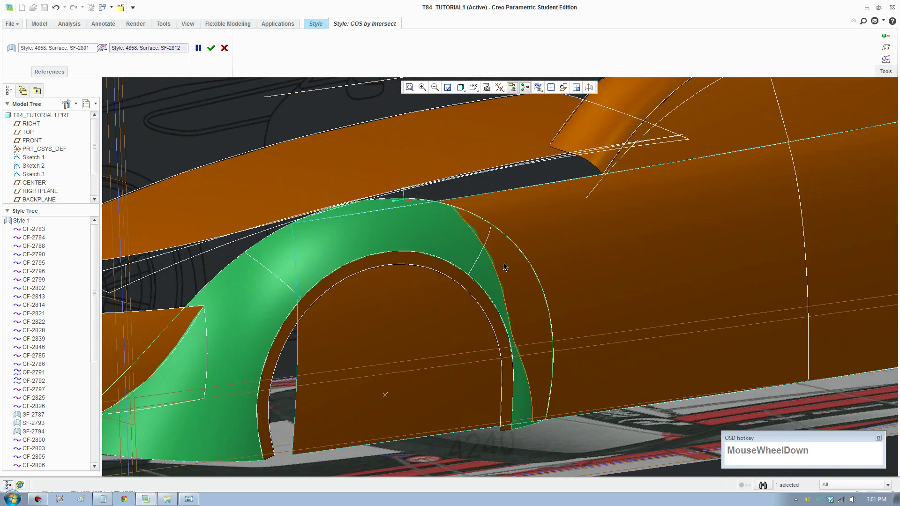
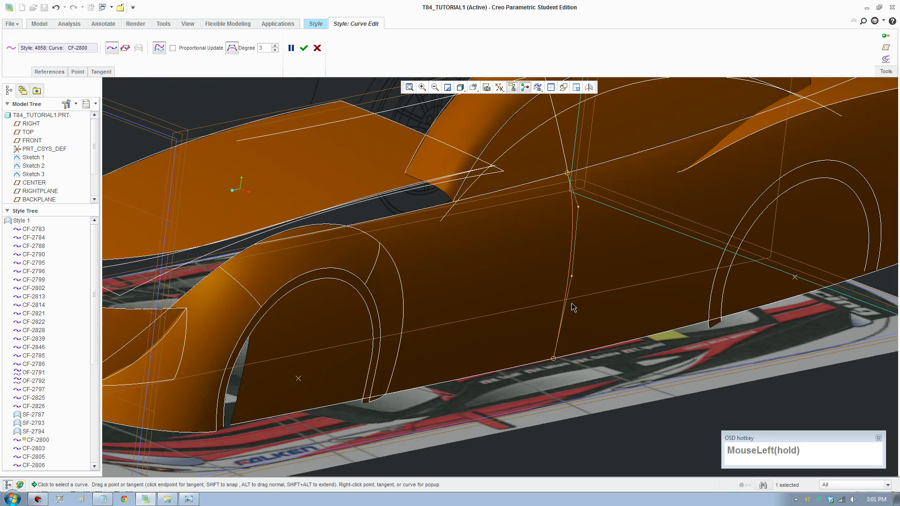
{"action": "scroll", "scroll_direction": "up", "scroll_amount": 3}
{"action": "left_click_drag", "start_coordinate": [481, 321], "coordinate": [309, 46]}
{"action": "left_click", "coordinate": [308, 46]}
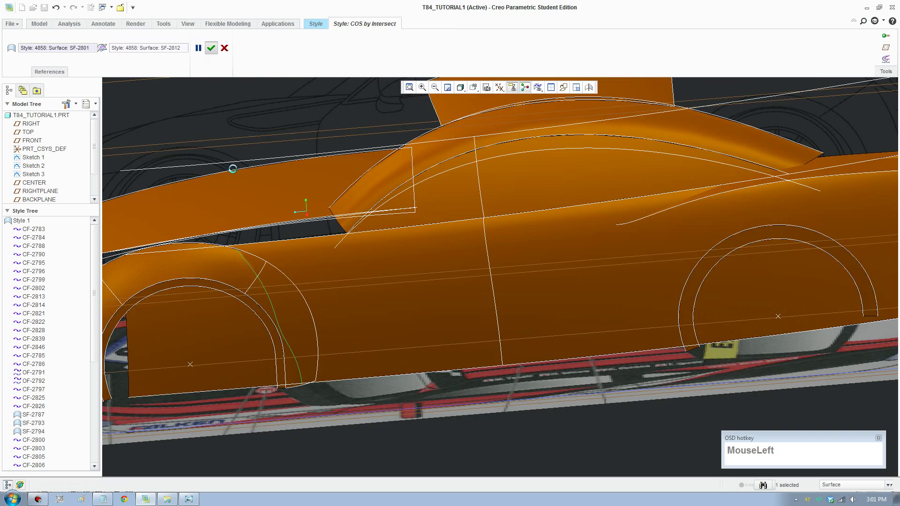
{"action": "scroll", "scroll_direction": "up", "scroll_amount": 3}
{"action": "middle_click", "coordinate": [429, 308]}
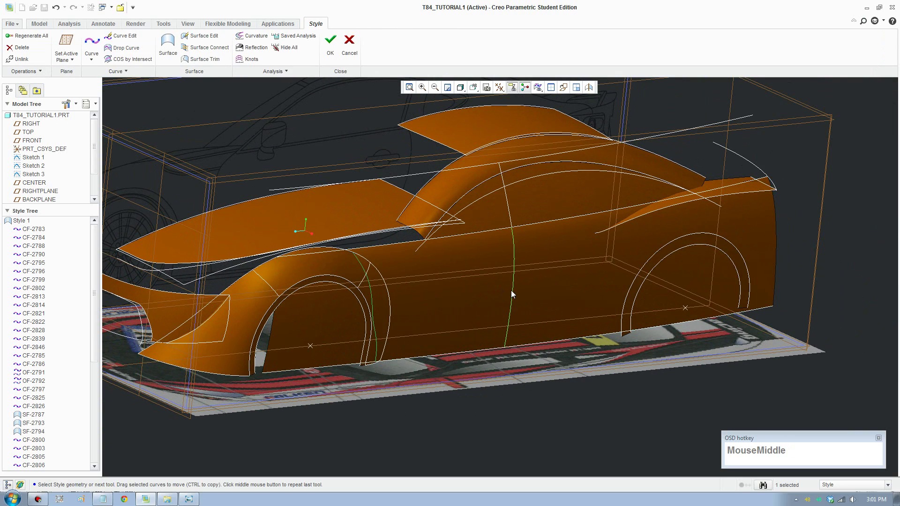
Start Curve Edit, switch to the four-view layout and pick shoulder curve CF-2797 above the wheel arch
{"action": "left_click", "coordinate": [514, 292]}
{"action": "scroll", "scroll_direction": "up", "scroll_amount": 3}
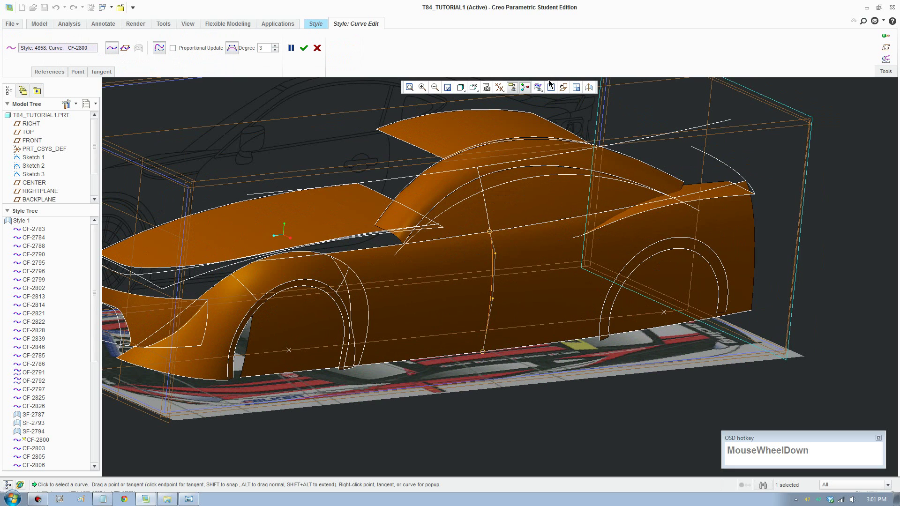
{"action": "left_click", "coordinate": [552, 87]}
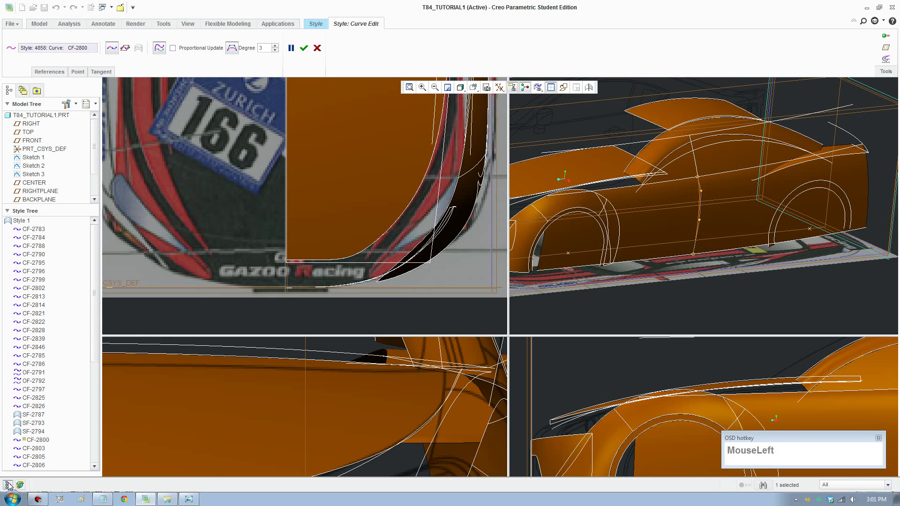
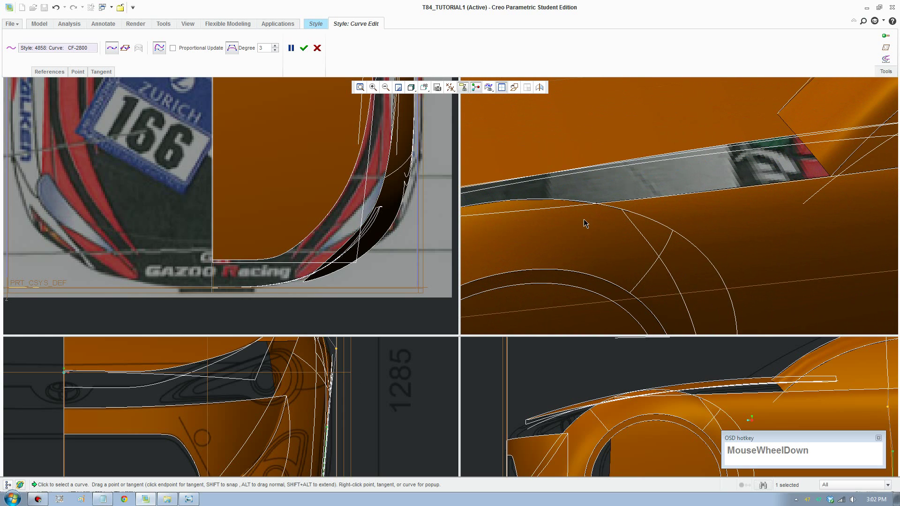
{"action": "left_click", "coordinate": [631, 201]}
{"action": "middle_click", "coordinate": [383, 179]}
{"action": "scroll", "scroll_direction": "down", "scroll_amount": 3}
{"action": "middle_click", "coordinate": [366, 215]}
{"action": "scroll", "scroll_direction": "up", "scroll_amount": 3}
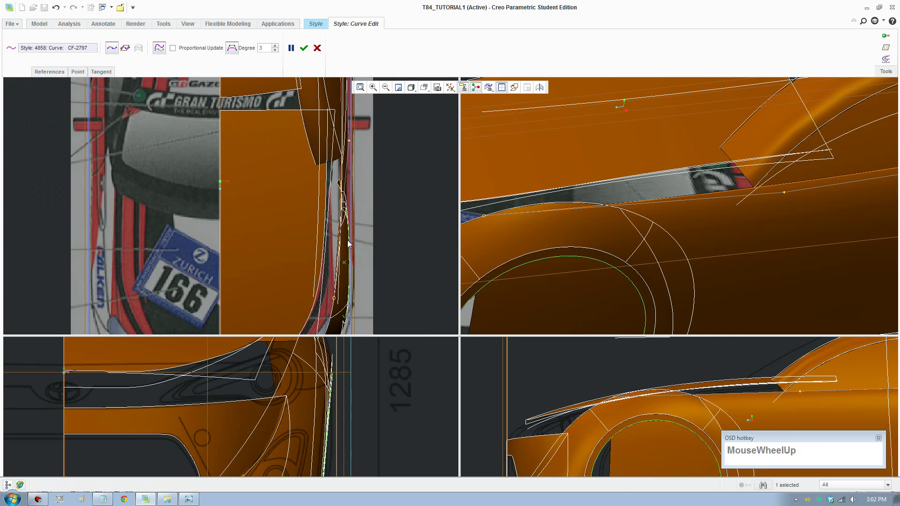
Set a point constraint on CF-2797, drag a point toward the body outline and undo the move
{"action": "right_click", "coordinate": [341, 252]}
{"action": "left_click", "coordinate": [384, 299]}
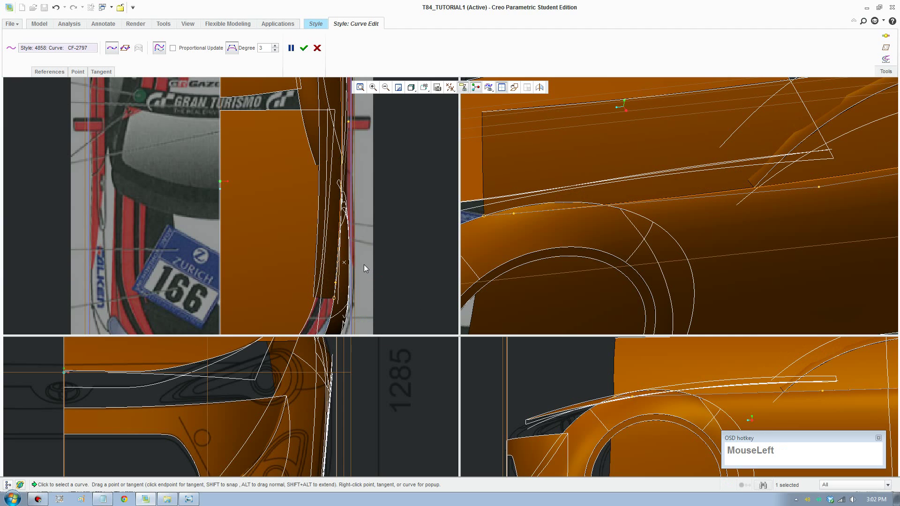
{"action": "scroll", "scroll_direction": "down", "scroll_amount": 3}
{"action": "left_click", "coordinate": [325, 294]}
{"action": "left_click_drag", "start_coordinate": [326, 276], "coordinate": [328, 284]}
{"action": "key", "text": "ctrl+z"}
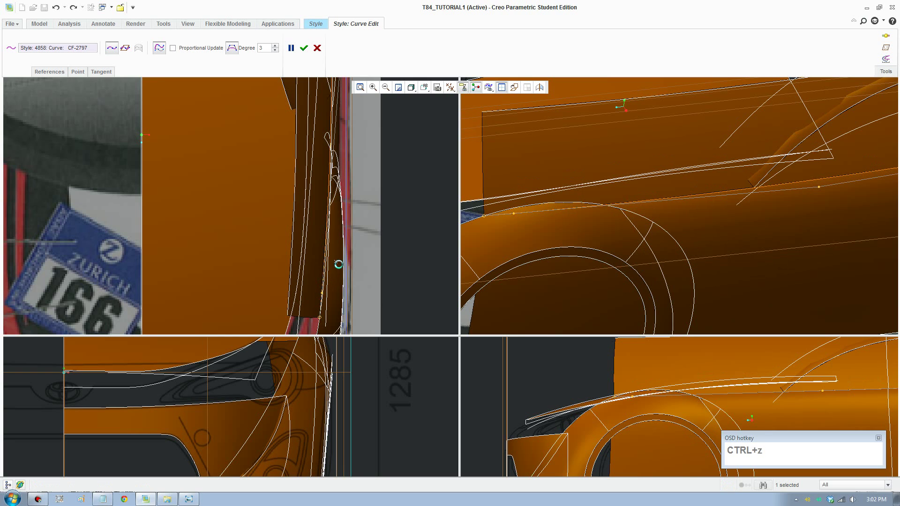
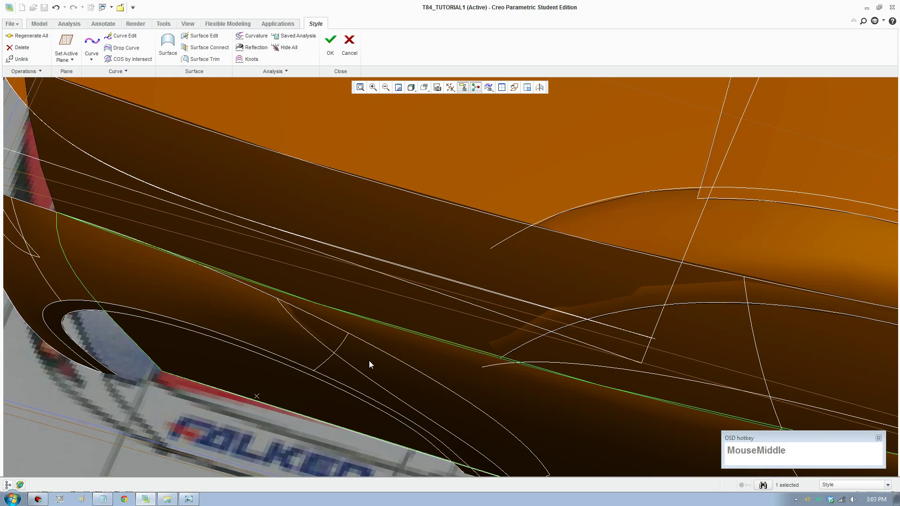
Inspect the shoulder curve, Regenerate All surfaces and reopen CF-2797 for point editing
{"action": "left_click", "coordinate": [340, 315]}
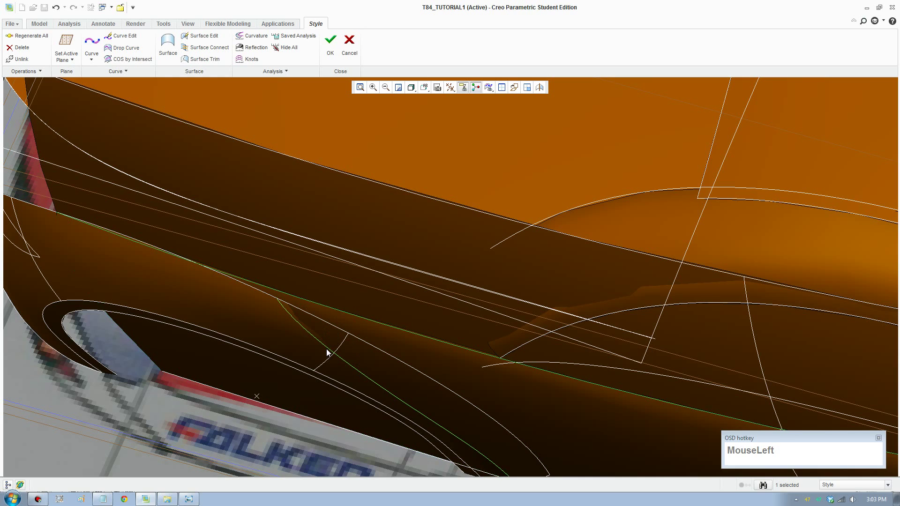
{"action": "scroll", "scroll_direction": "up", "scroll_amount": 3}
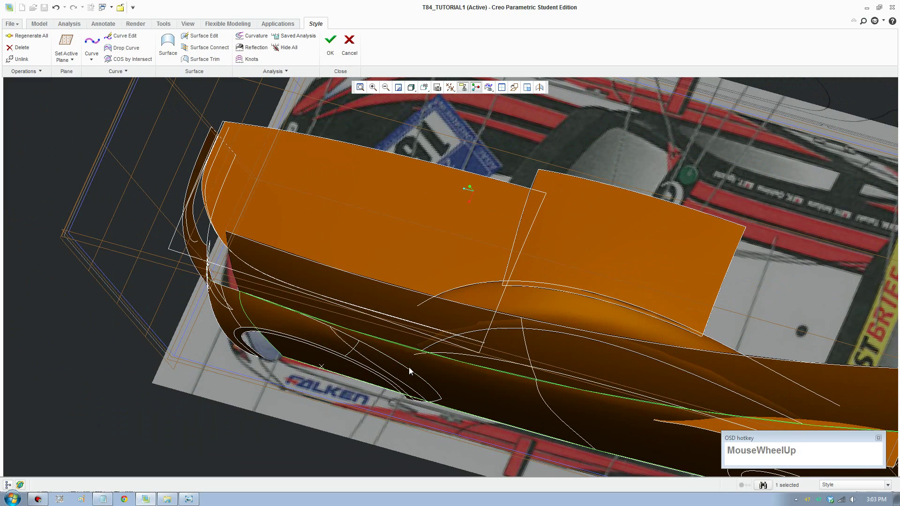
{"action": "middle_click", "coordinate": [399, 338]}
{"action": "scroll", "scroll_direction": "down", "scroll_amount": 3}
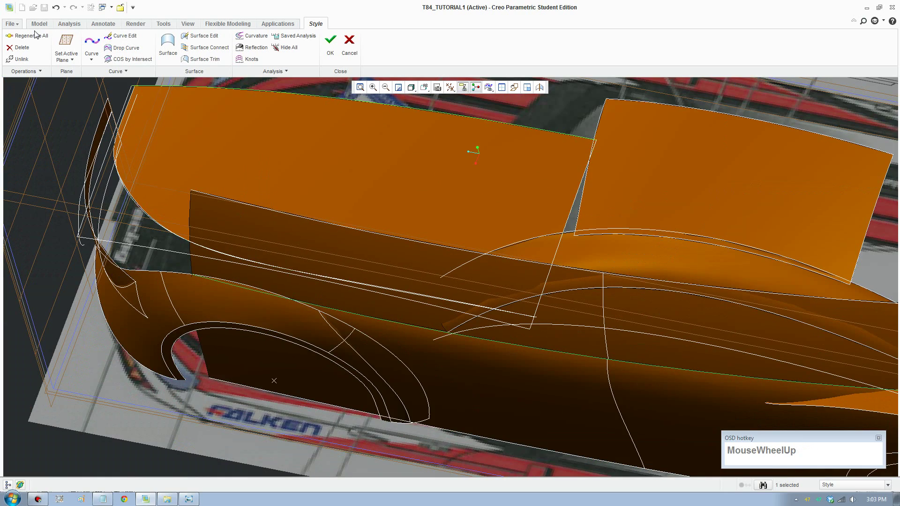
{"action": "left_click", "coordinate": [30, 37]}
{"action": "scroll", "scroll_direction": "down", "scroll_amount": 3}
{"action": "left_click_drag", "start_coordinate": [128, 36], "coordinate": [518, 376]}
{"action": "scroll", "scroll_direction": "up", "scroll_amount": 3}
Finish the CF-2797 shoulder curve edit in the four-view layout and confirm it
{"action": "left_click", "coordinate": [511, 361]}
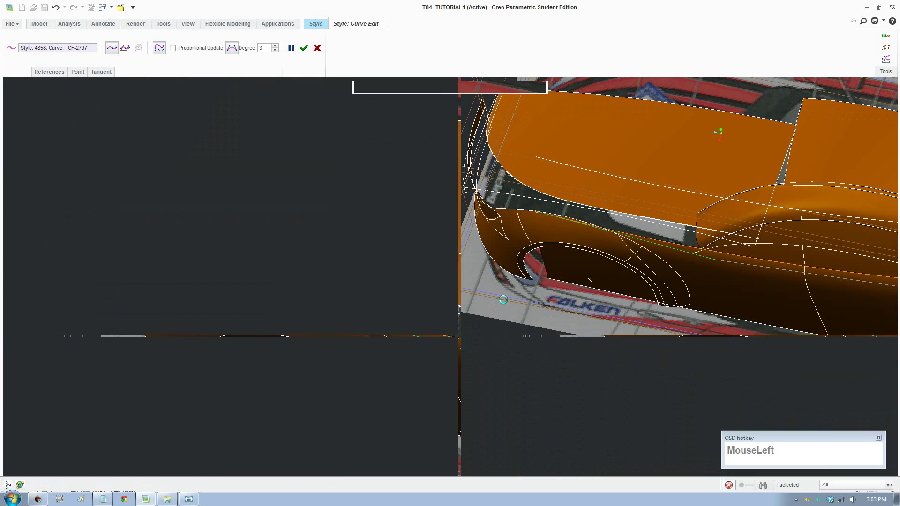
{"action": "scroll", "scroll_direction": "up", "scroll_amount": 3}
{"action": "middle_click", "coordinate": [339, 264]}
{"action": "scroll", "scroll_direction": "down", "scroll_amount": 3}
{"action": "left_click_drag", "start_coordinate": [308, 175], "coordinate": [586, 243]}
{"action": "scroll", "scroll_direction": "up", "scroll_amount": 3}
{"action": "left_click", "coordinate": [308, 48]}
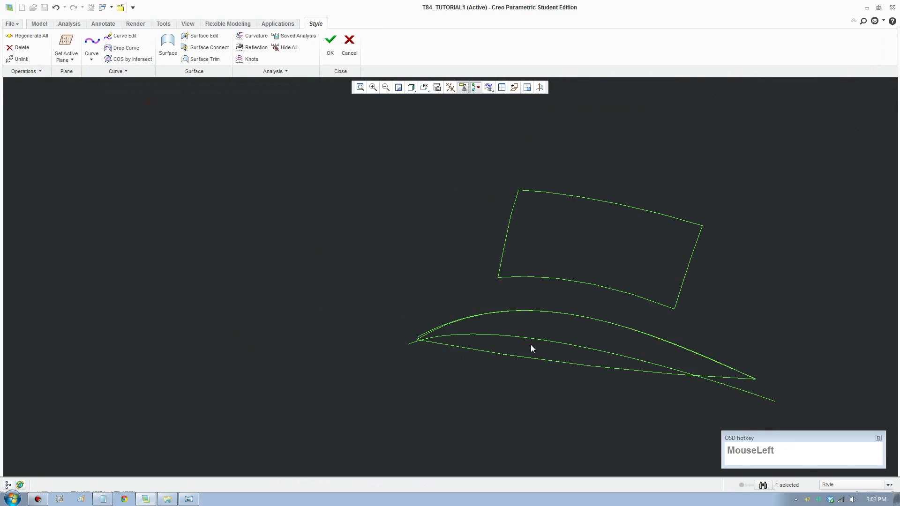
Review the curves around the body and start a Curve On Surface on the front fender
{"action": "middle_click", "coordinate": [538, 331]}
{"action": "scroll", "scroll_direction": "down", "scroll_amount": 3}
{"action": "left_click_drag", "start_coordinate": [394, 311], "coordinate": [409, 299]}
{"action": "scroll", "scroll_direction": "up", "scroll_amount": 3}
{"action": "middle_click", "coordinate": [414, 333]}
{"action": "scroll", "scroll_direction": "down", "scroll_amount": 3}
{"action": "middle_click", "coordinate": [379, 334]}
{"action": "left_click_drag", "start_coordinate": [373, 304], "coordinate": [450, 290]}
{"action": "scroll", "scroll_direction": "up", "scroll_amount": 3}
{"action": "left_click_drag", "start_coordinate": [533, 310], "coordinate": [216, 172]}
Start a Curve On Surface on the fender and place its first points along the front wheel arch
{"action": "left_click", "coordinate": [25, 38]}
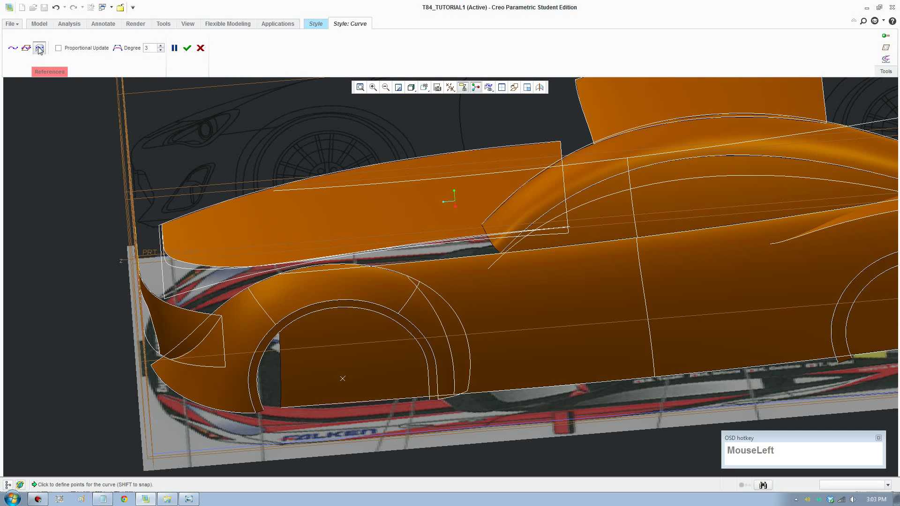
{"action": "left_click_drag", "start_coordinate": [405, 280], "coordinate": [313, 241]}
{"action": "middle_click", "coordinate": [314, 241]}
{"action": "left_click_drag", "start_coordinate": [319, 241], "coordinate": [351, 270]}
{"action": "scroll", "scroll_direction": "down", "scroll_amount": 3}
{"action": "left_click_drag", "start_coordinate": [190, 54], "coordinate": [240, 190]}
{"action": "left_click", "coordinate": [240, 190]}
{"action": "scroll", "scroll_direction": "down", "scroll_amount": 3}
{"action": "left_click", "coordinate": [250, 194]}
Place the remaining arch points near the lower edge and finish the curve around the wheel arch
{"action": "scroll", "scroll_direction": "up", "scroll_amount": 3}
{"action": "middle_click", "coordinate": [522, 392]}
{"action": "scroll", "scroll_direction": "up", "scroll_amount": 3}
{"action": "left_click_drag", "start_coordinate": [459, 440], "coordinate": [455, 441]}
{"action": "scroll", "scroll_direction": "down", "scroll_amount": 3}
{"action": "left_click_drag", "start_coordinate": [455, 432], "coordinate": [441, 439]}
{"action": "scroll", "scroll_direction": "down", "scroll_amount": 3}
{"action": "left_click", "coordinate": [448, 435]}
{"action": "scroll", "scroll_direction": "up", "scroll_amount": 3}
{"action": "middle_click", "coordinate": [362, 290]}
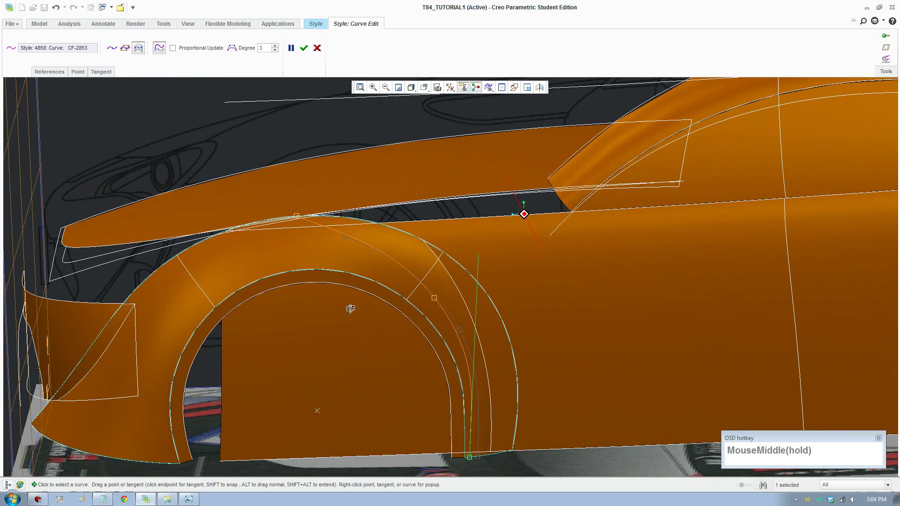
Adjust the upper end of curve CF-2853 in Curve Edit and accept the edits
{"action": "left_click", "coordinate": [300, 215]}
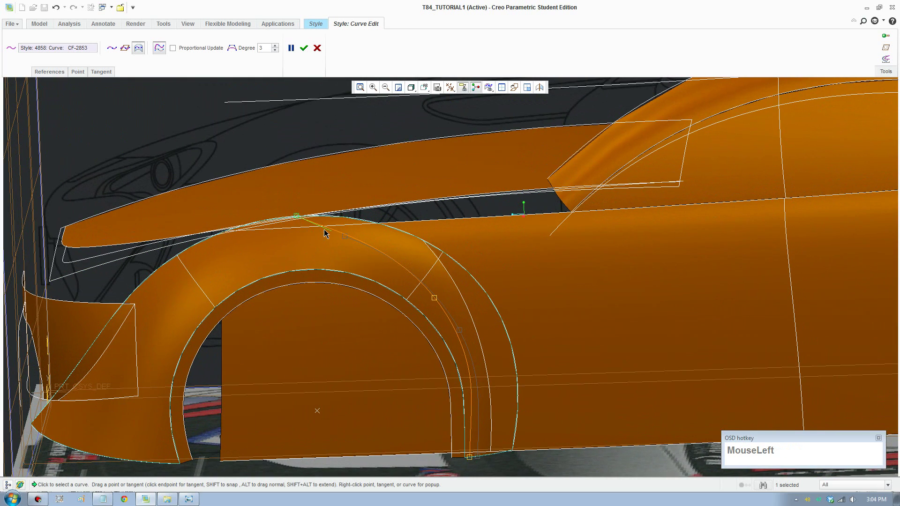
{"action": "scroll", "scroll_direction": "up", "scroll_amount": 3}
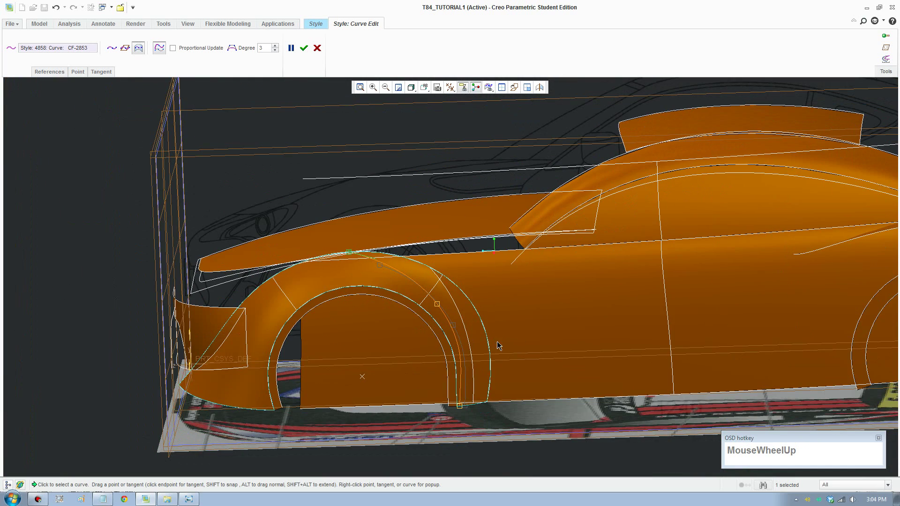
{"action": "middle_click", "coordinate": [515, 360]}
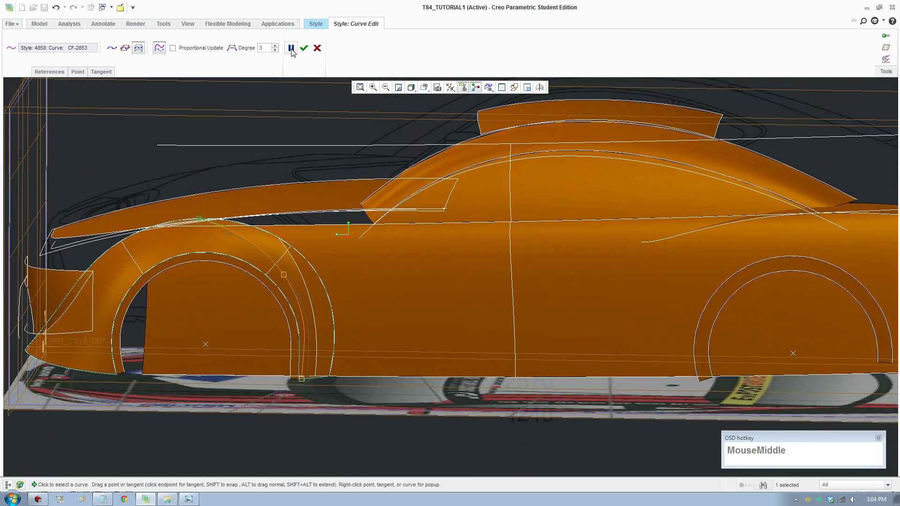
{"action": "left_click", "coordinate": [306, 53]}
{"action": "scroll", "scroll_direction": "up", "scroll_amount": 3}
{"action": "middle_click", "coordinate": [344, 347]}
{"action": "scroll", "scroll_direction": "down", "scroll_amount": 3}
{"action": "middle_click", "coordinate": [343, 333]}
Confirm the previous curve and start another Curve On Surface on the body side
{"action": "scroll", "scroll_direction": "down", "scroll_amount": 3}
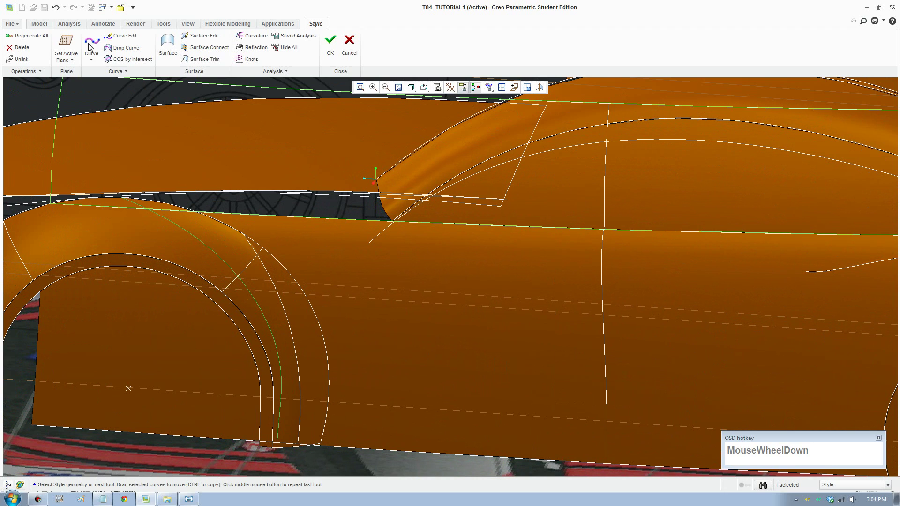
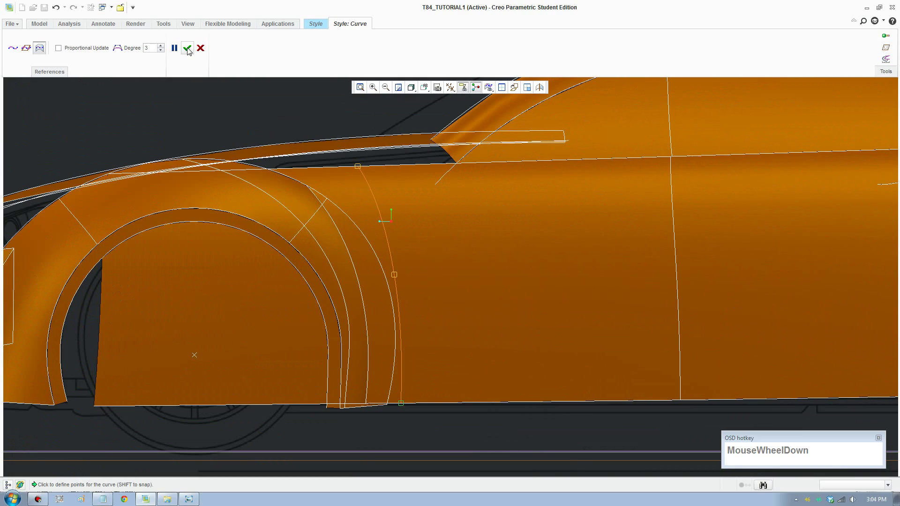
{"action": "left_click", "coordinate": [190, 49]}
{"action": "scroll", "scroll_direction": "up", "scroll_amount": 3}
{"action": "middle_click", "coordinate": [401, 354]}
{"action": "middle_click", "coordinate": [384, 403]}
{"action": "scroll", "scroll_direction": "down", "scroll_amount": 3}
{"action": "left_click", "coordinate": [99, 43]}
{"action": "scroll", "scroll_direction": "down", "scroll_amount": 3}
{"action": "left_click", "coordinate": [17, 51]}
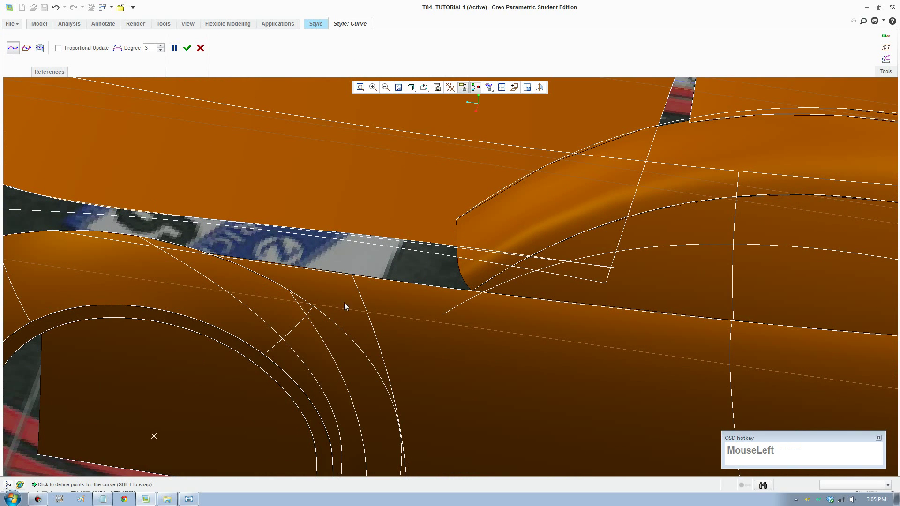
Place curve points from the shoulder line down to the lower body edge behind the front arch
{"action": "left_click", "coordinate": [360, 291]}
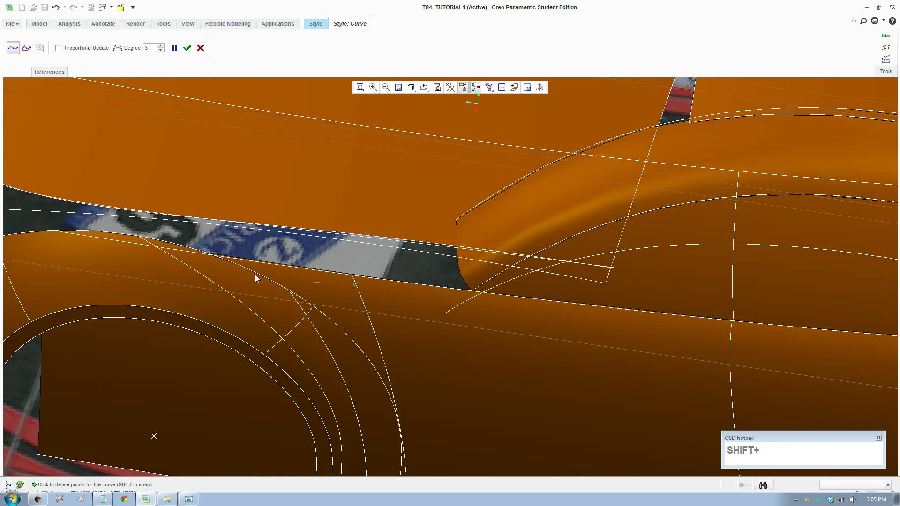
{"action": "left_click", "coordinate": [185, 265]}
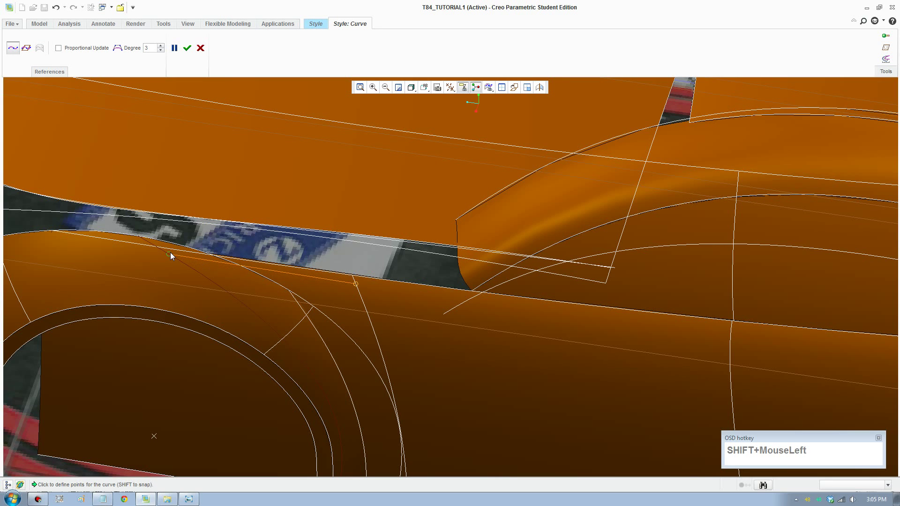
{"action": "scroll", "scroll_direction": "up", "scroll_amount": 3}
{"action": "middle_click", "coordinate": [370, 409]}
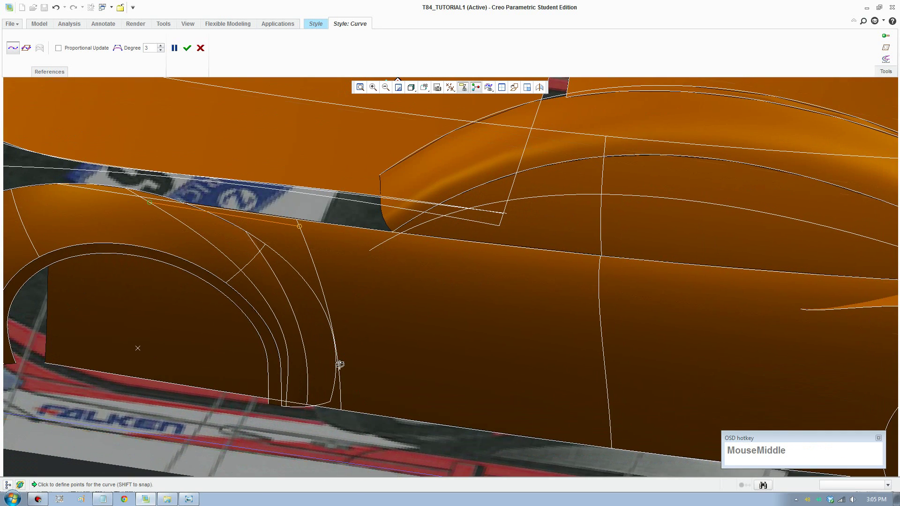
{"action": "scroll", "scroll_direction": "down", "scroll_amount": 3}
{"action": "middle_click", "coordinate": [348, 373]}
{"action": "scroll", "scroll_direction": "down", "scroll_amount": 3}
{"action": "left_click", "coordinate": [362, 375]}
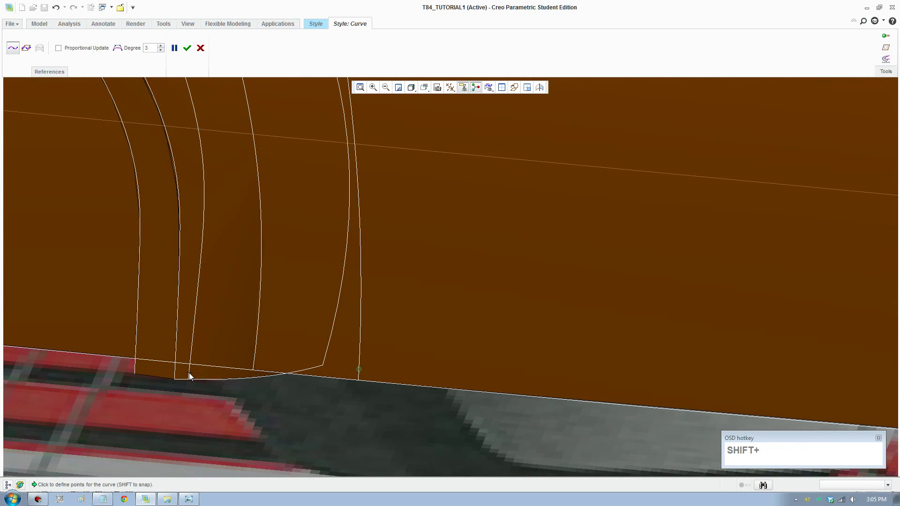
Finish creating curve CF-2856 and bring it into Curve Edit for point editing
{"action": "scroll", "scroll_direction": "up", "scroll_amount": 3}
{"action": "middle_click", "coordinate": [293, 318]}
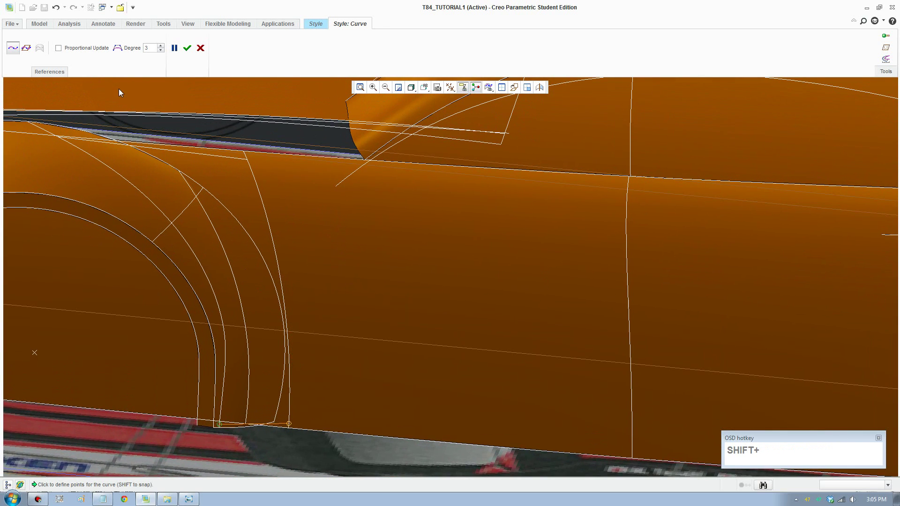
{"action": "left_click_drag", "start_coordinate": [191, 52], "coordinate": [296, 257]}
{"action": "middle_click", "coordinate": [310, 263]}
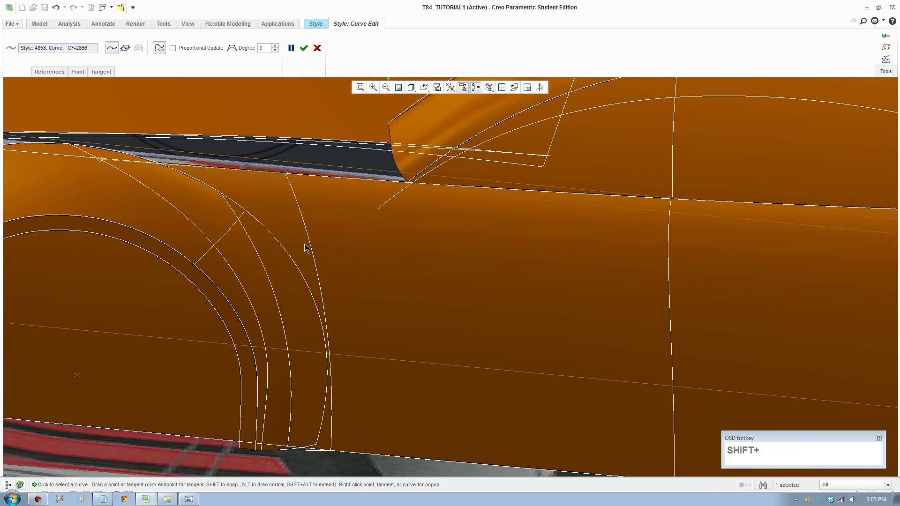
Give curve CF-2856 a Surface Curvature first-end condition and a higher degree
{"action": "scroll", "scroll_direction": "up", "scroll_amount": 3}
{"action": "middle_click", "coordinate": [330, 299]}
{"action": "scroll", "scroll_direction": "down", "scroll_amount": 3}
{"action": "left_click", "coordinate": [206, 261]}
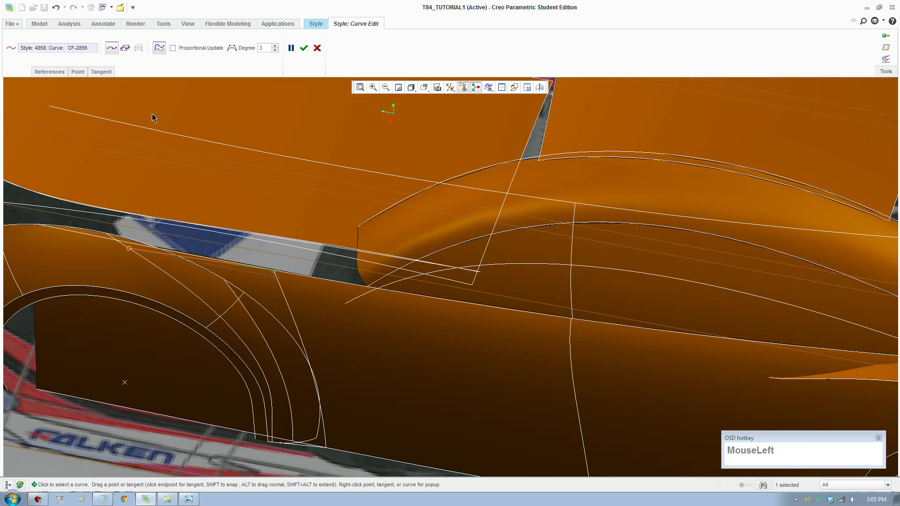
{"action": "scroll", "scroll_direction": "down", "scroll_amount": 3}
{"action": "left_click", "coordinate": [165, 125]}
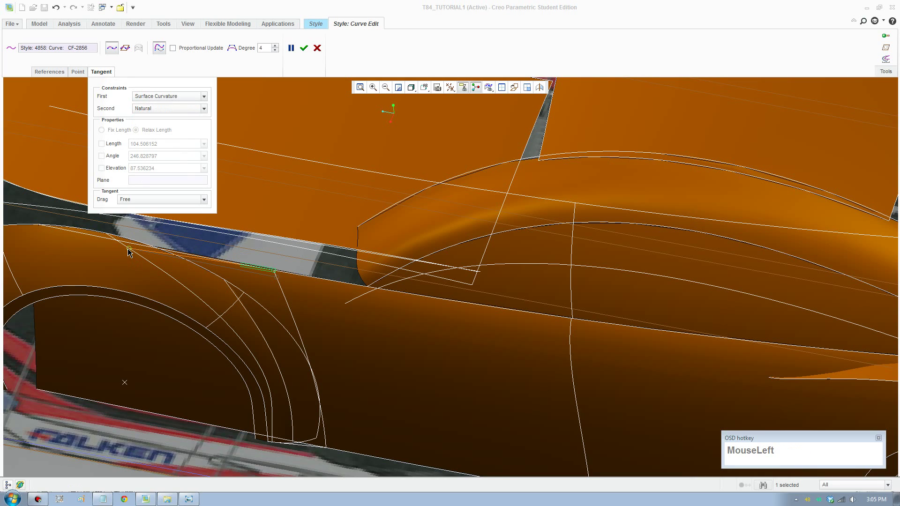
{"action": "scroll", "scroll_direction": "down", "scroll_amount": 3}
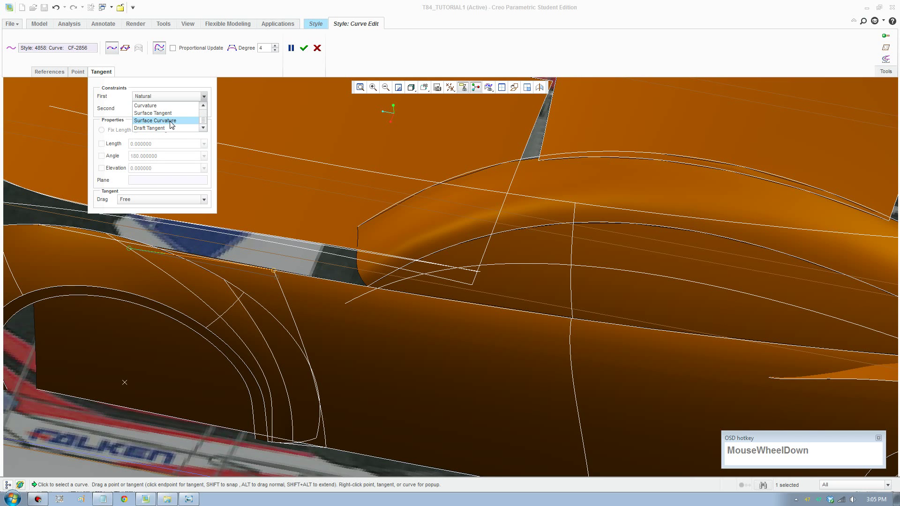
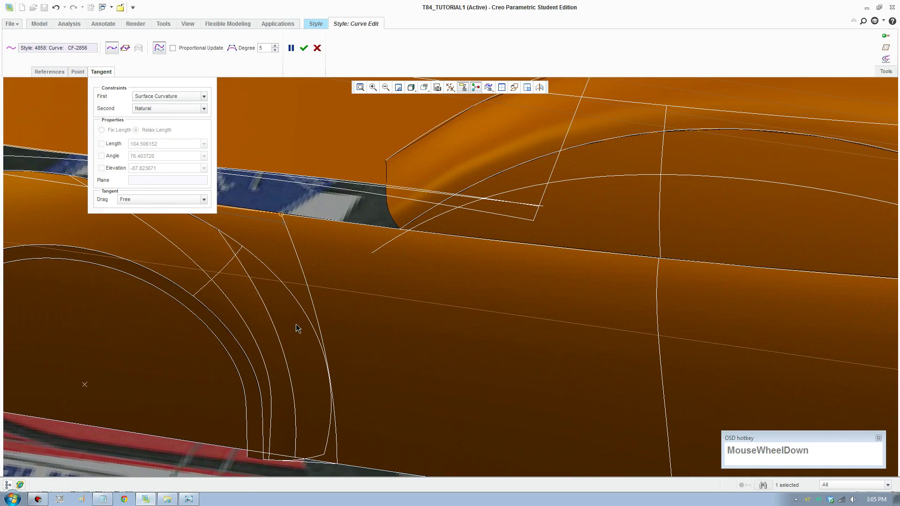
{"action": "left_click", "coordinate": [323, 466]}
Select neighbouring curve CF-2858 behind the arch and raise its degree by one
{"action": "scroll", "scroll_direction": "down", "scroll_amount": 3}
{"action": "left_click", "coordinate": [301, 463]}
{"action": "middle_click", "coordinate": [318, 449]}
{"action": "left_click", "coordinate": [353, 421]}
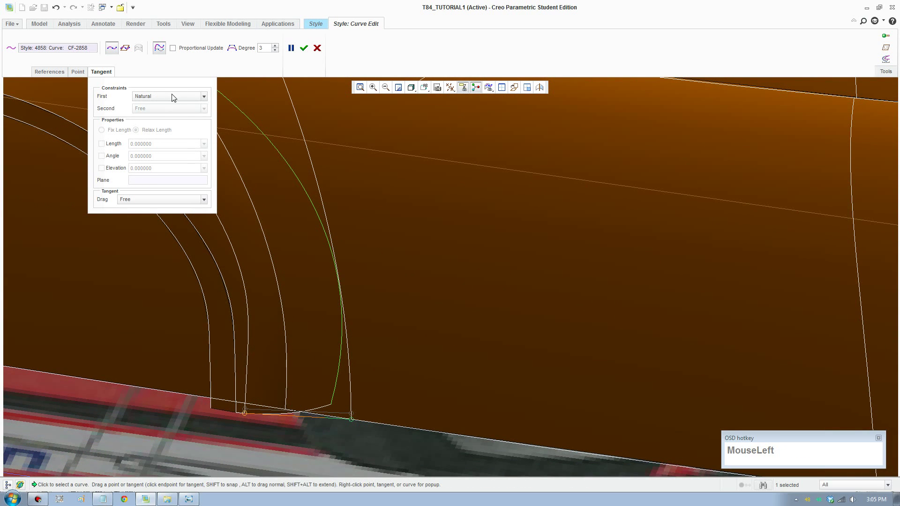
{"action": "scroll", "scroll_direction": "down", "scroll_amount": 3}
{"action": "left_click", "coordinate": [175, 119]}
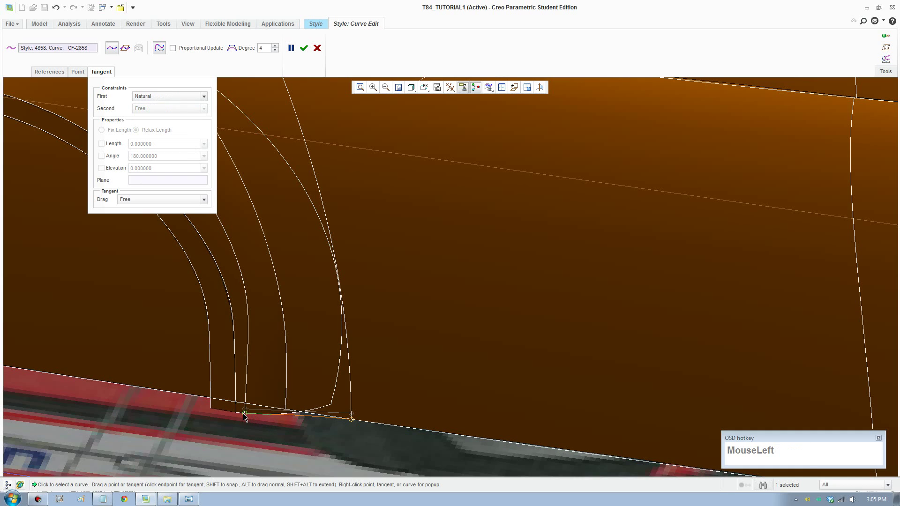
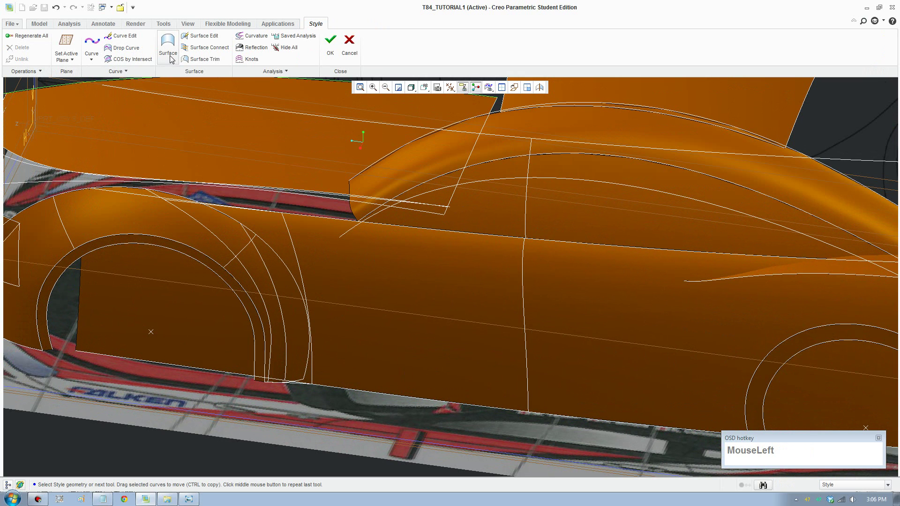
Build a boundary surface from the four curve chains behind the front wheel arch
{"action": "scroll", "scroll_direction": "down", "scroll_amount": 3}
{"action": "left_click", "coordinate": [166, 195]}
{"action": "left_click", "coordinate": [186, 227]}
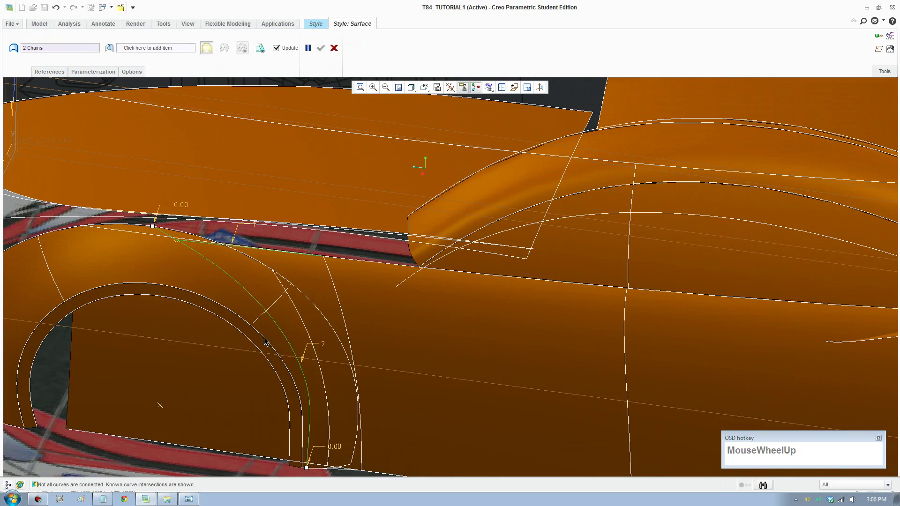
{"action": "middle_click", "coordinate": [306, 383]}
{"action": "scroll", "scroll_direction": "down", "scroll_amount": 3}
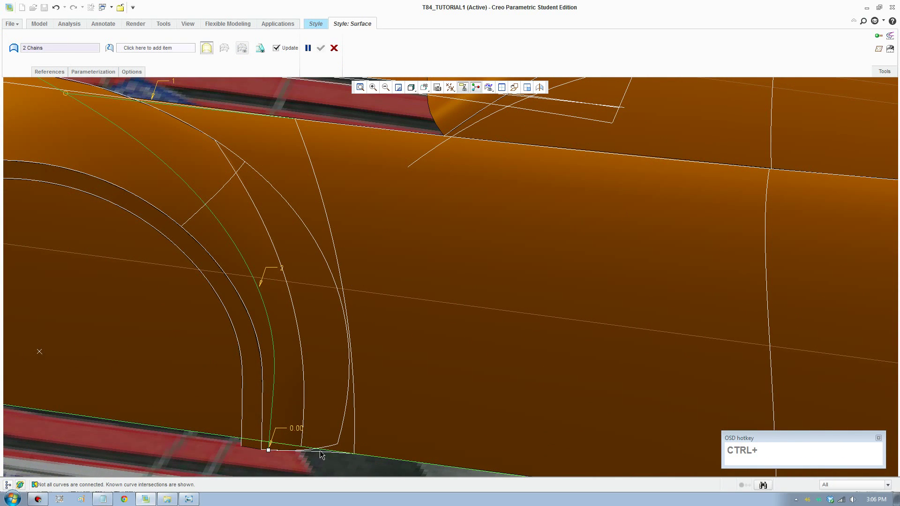
{"action": "scroll", "scroll_direction": "down", "scroll_amount": 3}
{"action": "left_click", "coordinate": [321, 453]}
{"action": "left_click", "coordinate": [411, 416]}
{"action": "scroll", "scroll_direction": "up", "scroll_amount": 3}
{"action": "middle_click", "coordinate": [347, 307]}
Set two surface edges to Tangent connections and accept the rebuilt side surface
{"action": "scroll", "scroll_direction": "up", "scroll_amount": 3}
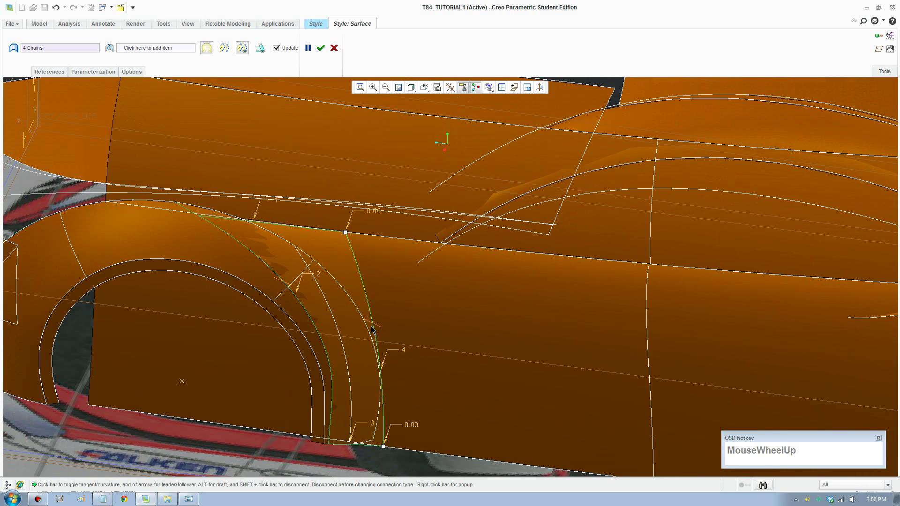
{"action": "right_click", "coordinate": [377, 323]}
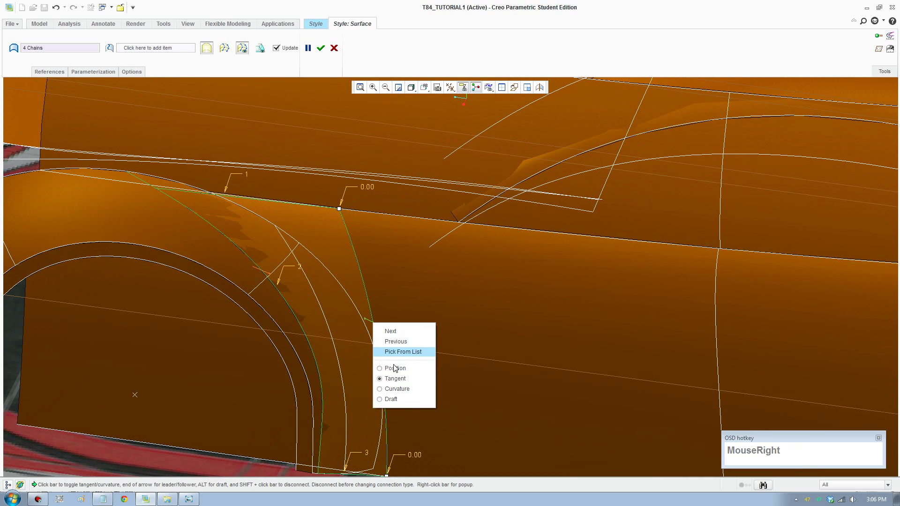
{"action": "left_click", "coordinate": [408, 390]}
{"action": "right_click", "coordinate": [260, 271]}
{"action": "left_click", "coordinate": [297, 339]}
{"action": "scroll", "scroll_direction": "up", "scroll_amount": 3}
{"action": "left_click", "coordinate": [320, 53]}
{"action": "scroll", "scroll_direction": "up", "scroll_amount": 3}
{"action": "left_click", "coordinate": [372, 436]}
{"action": "left_click_drag", "start_coordinate": [357, 418], "coordinate": [416, 380]}
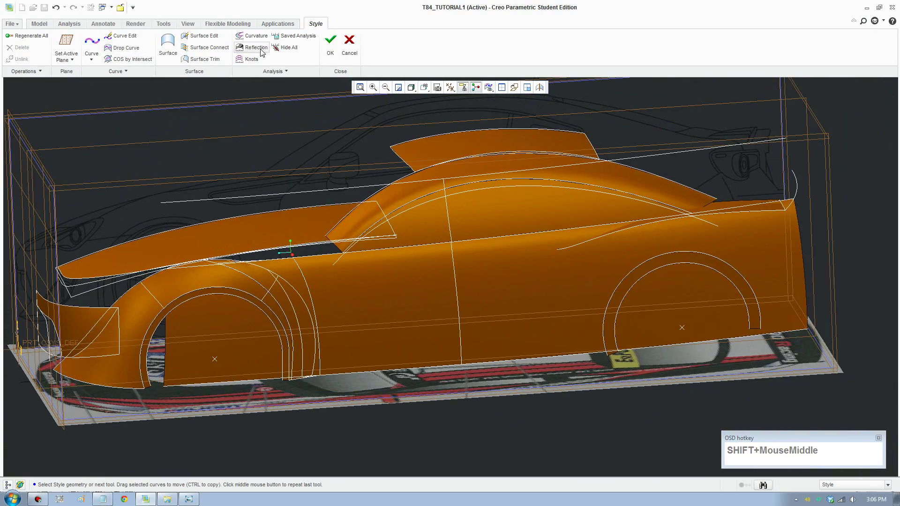
{"action": "left_click", "coordinate": [261, 54]}
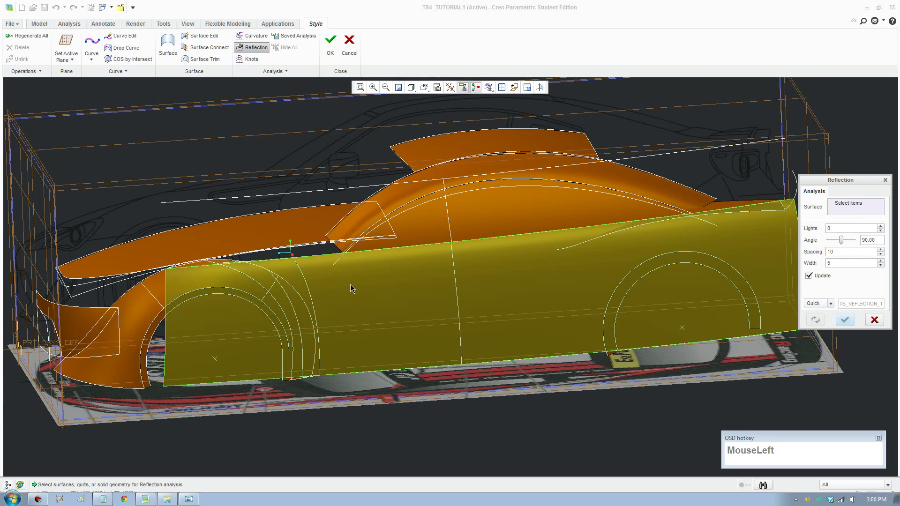
{"action": "left_click", "coordinate": [276, 285]}
{"action": "left_click", "coordinate": [234, 287]}
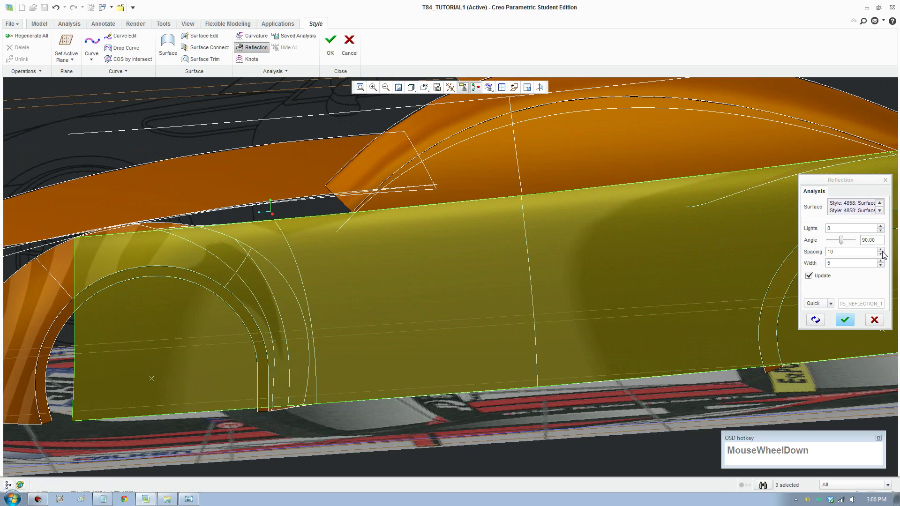
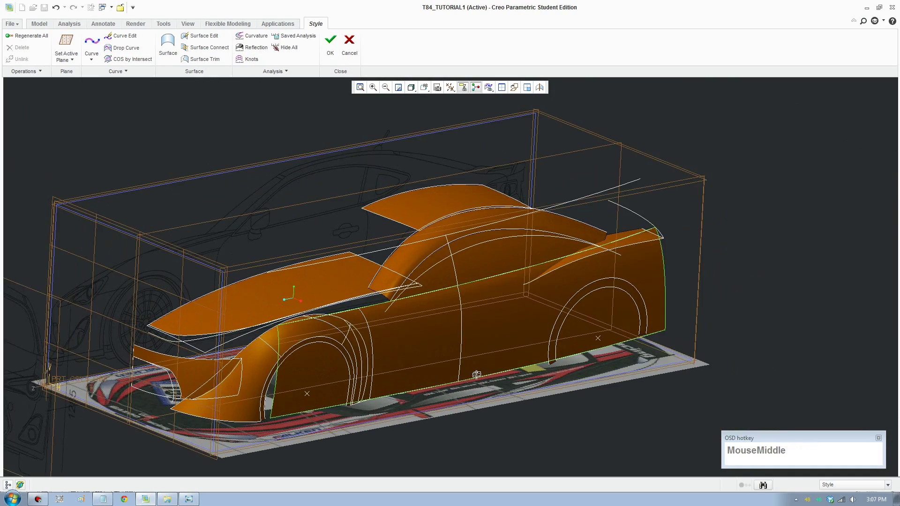
Orbit the model from the side view around to the rear fender corner
{"action": "scroll", "scroll_direction": "down", "scroll_amount": 3}
{"action": "left_click_drag", "start_coordinate": [462, 379], "coordinate": [351, 388]}
{"action": "middle_click", "coordinate": [351, 387]}
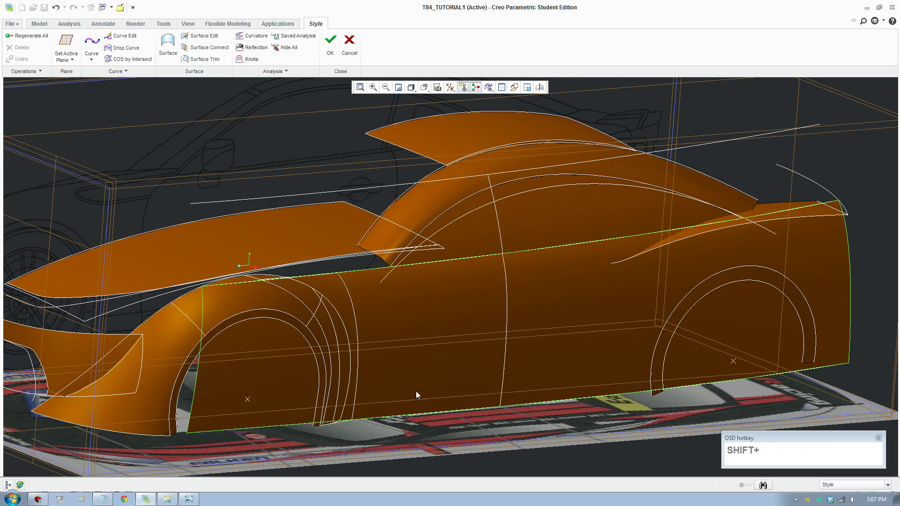
{"action": "key", "text": "F8"}
{"action": "scroll", "scroll_direction": "down", "scroll_amount": 3}
{"action": "middle_click", "coordinate": [803, 327]}
{"action": "scroll", "scroll_direction": "down", "scroll_amount": 3}
{"action": "middle_click", "coordinate": [709, 339]}
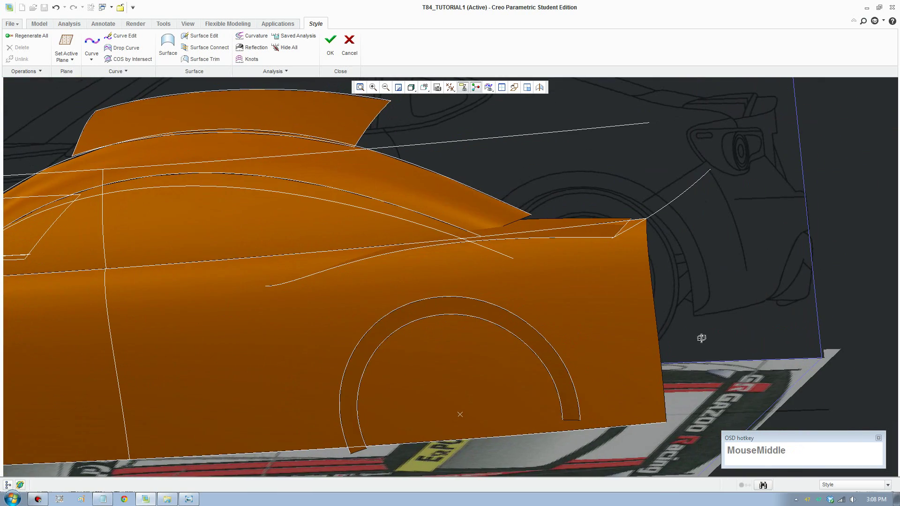
{"action": "scroll", "scroll_direction": "up", "scroll_amount": 3}
{"action": "middle_click", "coordinate": [674, 357]}
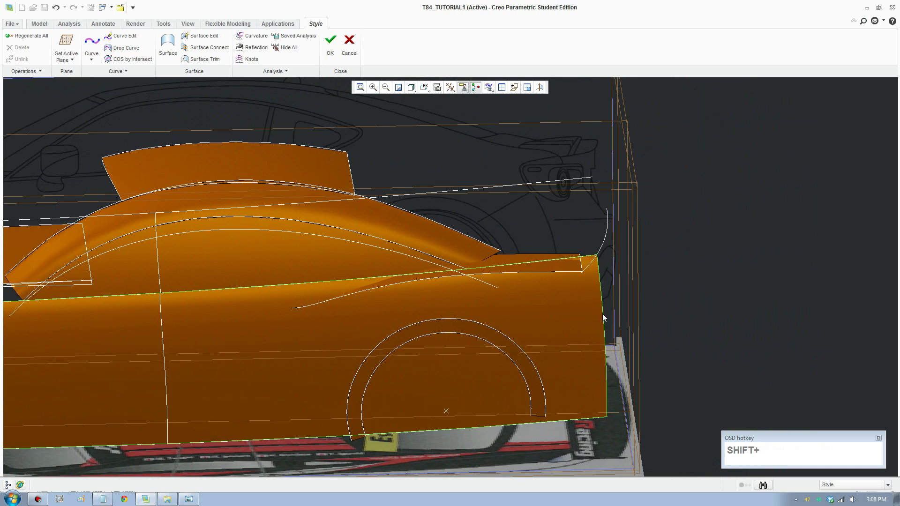
{"action": "middle_click", "coordinate": [578, 309]}
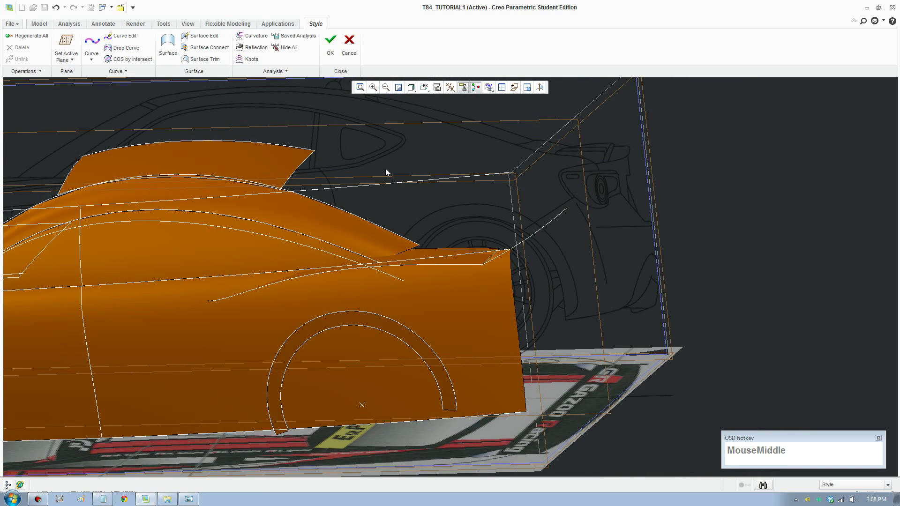
Orbit further to compare the body with the side sketch and view the rear fender from above
{"action": "scroll", "scroll_direction": "down", "scroll_amount": 3}
{"action": "middle_click", "coordinate": [585, 260]}
{"action": "left_click", "coordinate": [616, 315]}
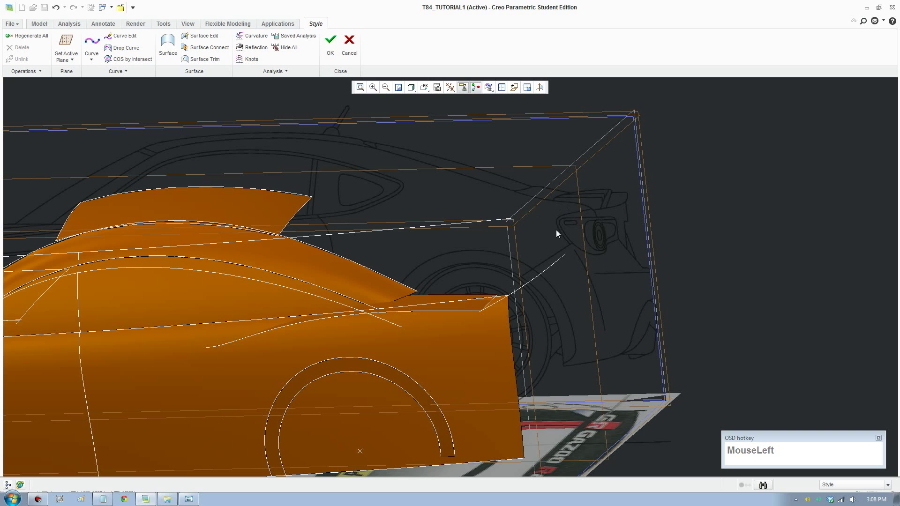
{"action": "scroll", "scroll_direction": "up", "scroll_amount": 3}
{"action": "middle_click", "coordinate": [497, 354]}
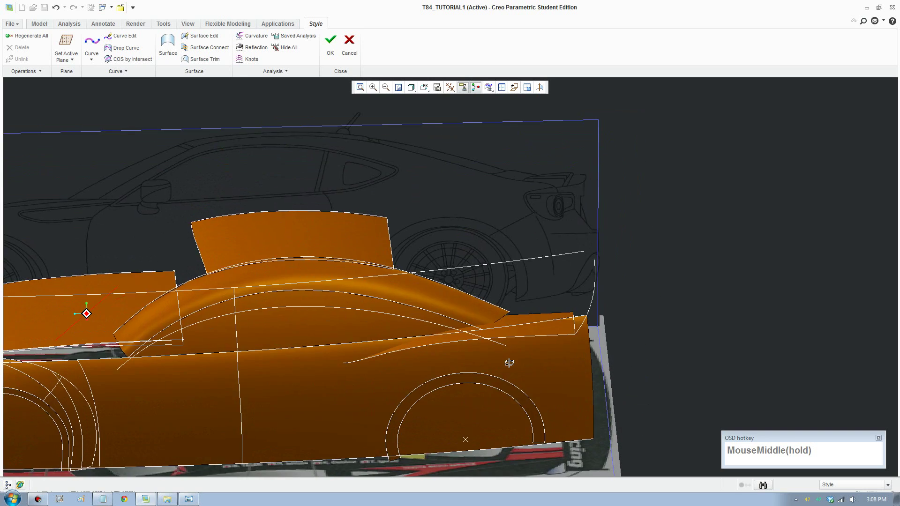
{"action": "middle_click", "coordinate": [517, 367]}
{"action": "middle_click", "coordinate": [453, 311]}
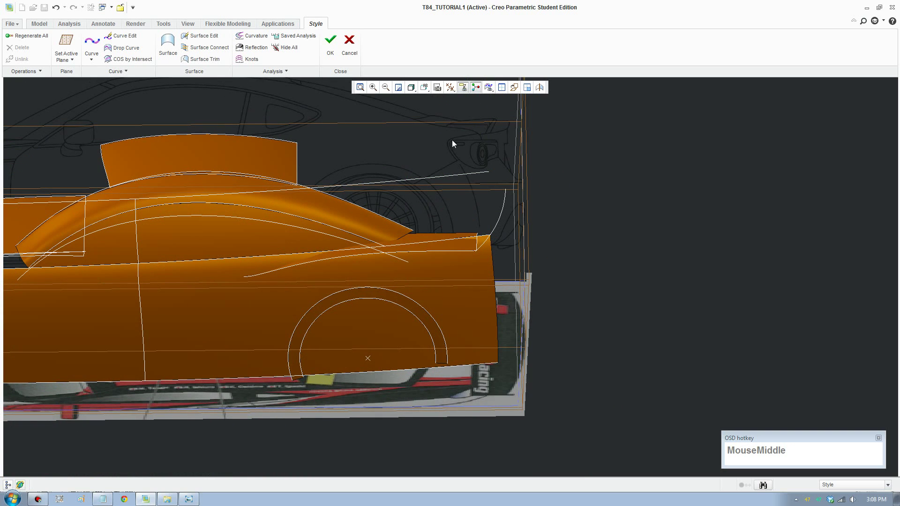
{"action": "scroll", "scroll_direction": "down", "scroll_amount": 3}
{"action": "middle_click", "coordinate": [476, 342]}
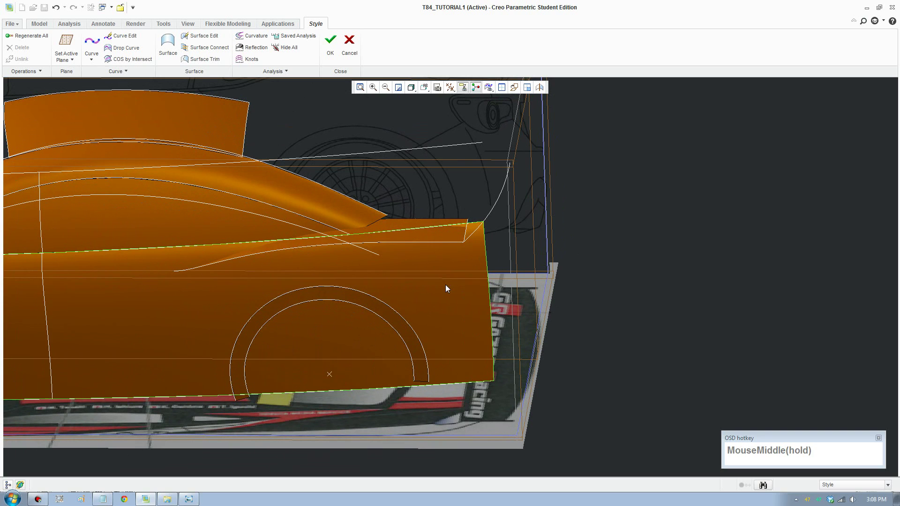
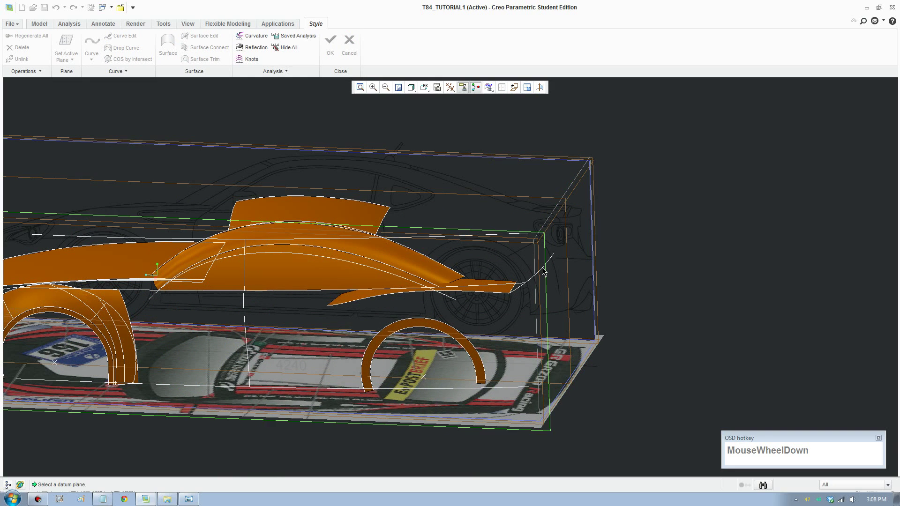
Make the rear datum plane the active sketching plane and orient the view to it head-on
{"action": "left_click", "coordinate": [545, 270]}
{"action": "scroll", "scroll_direction": "down", "scroll_amount": 3}
{"action": "left_click", "coordinate": [430, 88]}
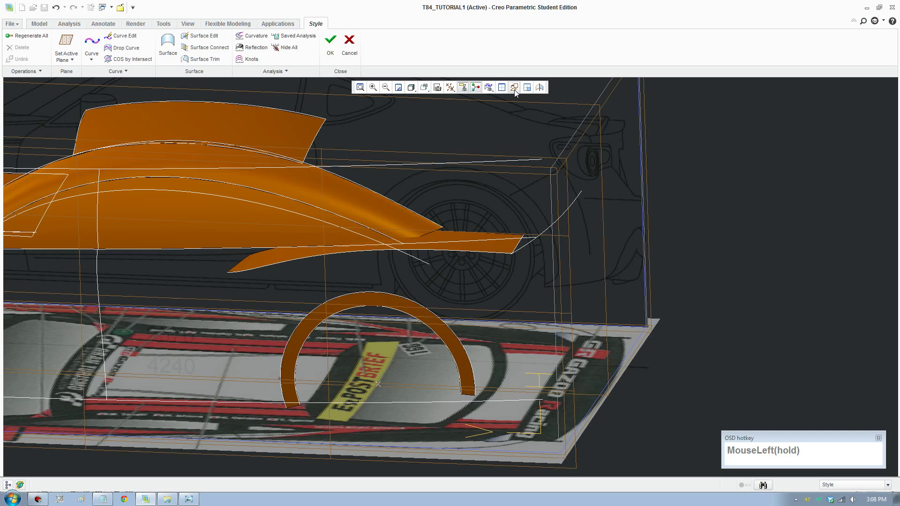
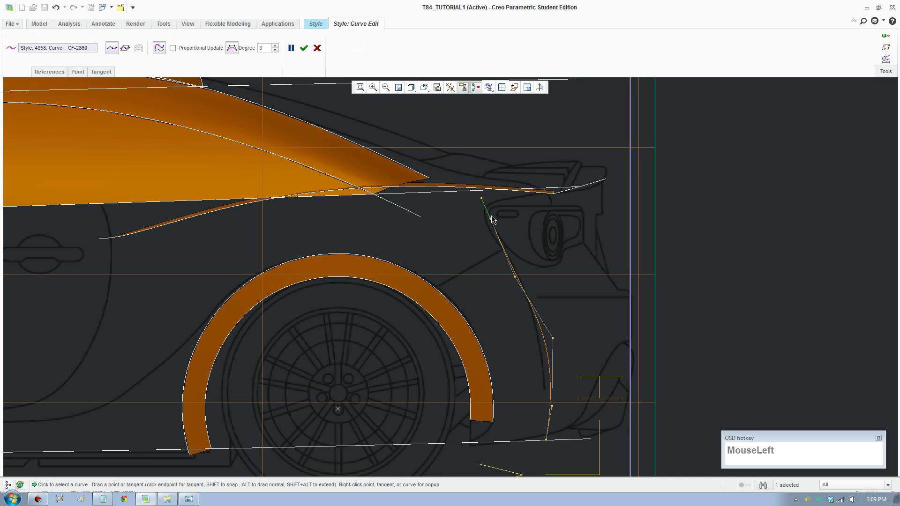
Place points for the rear-fender trailing-edge curve, reshape it, and switch to the four-view layout
{"action": "right_click", "coordinate": [494, 218]}
{"action": "left_click", "coordinate": [524, 262]}
{"action": "right_click", "coordinate": [555, 405]}
{"action": "left_click_drag", "start_coordinate": [571, 454], "coordinate": [529, 266]}
{"action": "scroll", "scroll_direction": "up", "scroll_amount": 3}
{"action": "left_click", "coordinate": [502, 95]}
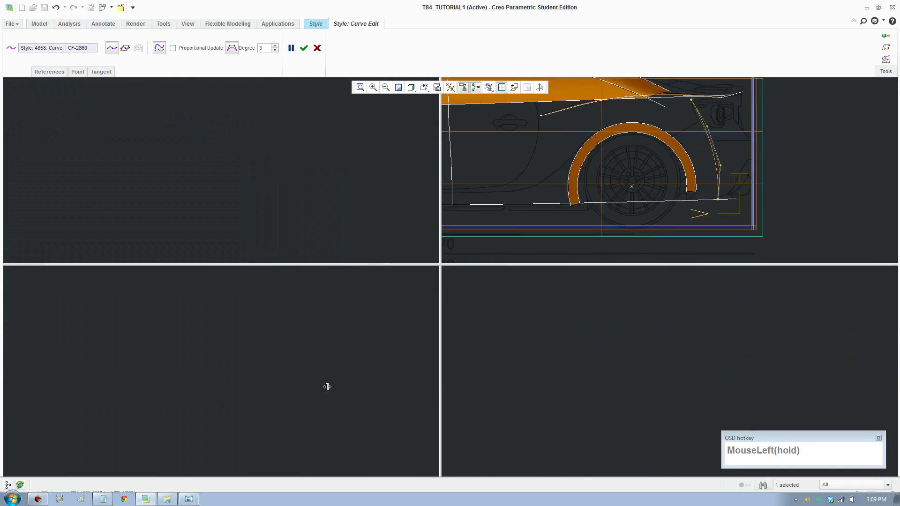
Move points of rear-fender curve CF-2860 in the side and rear panes
{"action": "scroll", "scroll_direction": "up", "scroll_amount": 3}
{"action": "middle_click", "coordinate": [322, 388]}
{"action": "scroll", "scroll_direction": "down", "scroll_amount": 3}
{"action": "left_click", "coordinate": [325, 407]}
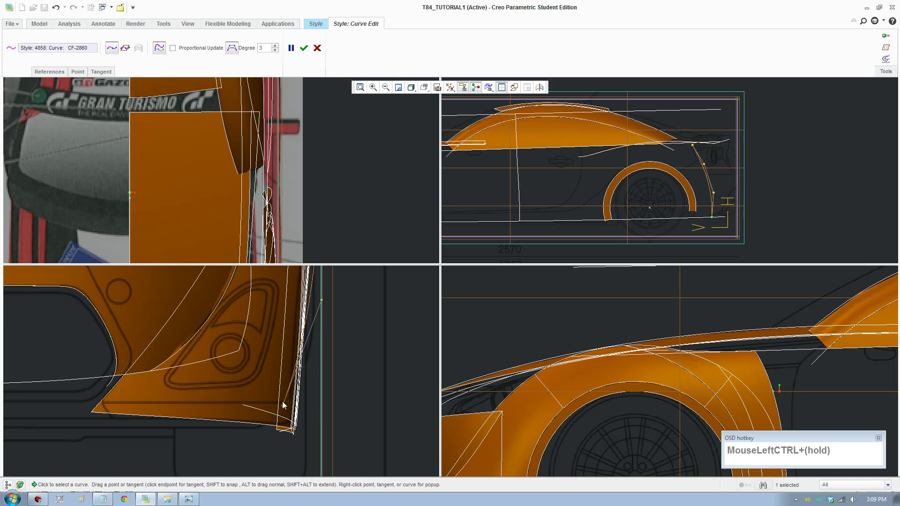
{"action": "scroll", "scroll_direction": "up", "scroll_amount": 3}
{"action": "middle_click", "coordinate": [303, 382]}
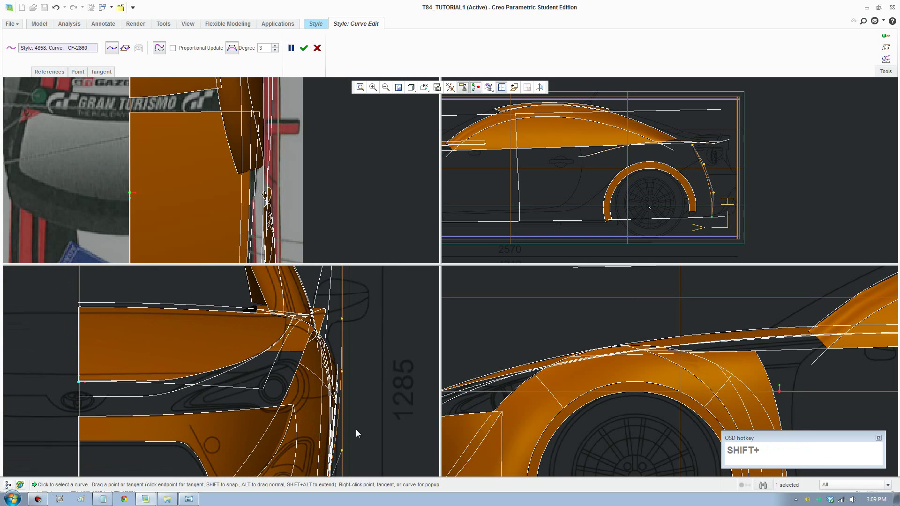
{"action": "middle_click", "coordinate": [358, 407]}
{"action": "left_click_drag", "start_coordinate": [345, 429], "coordinate": [339, 349]}
Refine the curve's shape from the top pane and return to a single large view
{"action": "scroll", "scroll_direction": "down", "scroll_amount": 3}
{"action": "left_click_drag", "start_coordinate": [334, 353], "coordinate": [347, 359]}
{"action": "scroll", "scroll_direction": "up", "scroll_amount": 3}
{"action": "middle_click", "coordinate": [348, 415]}
{"action": "left_click", "coordinate": [338, 436]}
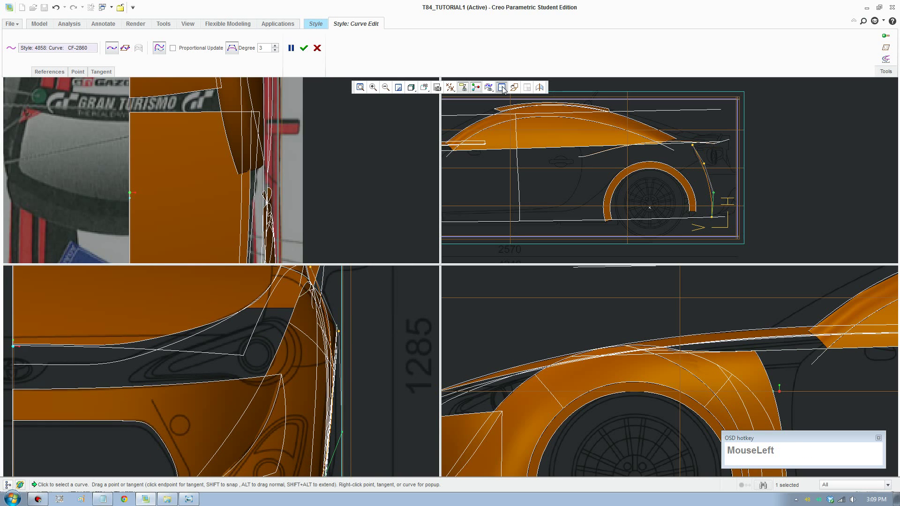
{"action": "middle_click", "coordinate": [523, 283]}
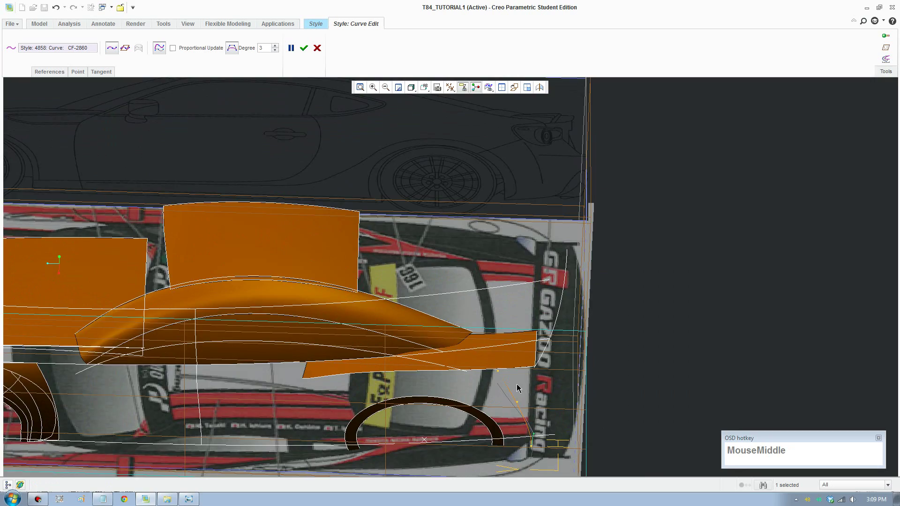
{"action": "scroll", "scroll_direction": "down", "scroll_amount": 3}
{"action": "left_click_drag", "start_coordinate": [505, 340], "coordinate": [580, 262]}
{"action": "left_click_drag", "start_coordinate": [585, 284], "coordinate": [641, 328]}
{"action": "key", "text": "F8"}
{"action": "scroll", "scroll_direction": "down", "scroll_amount": 3}
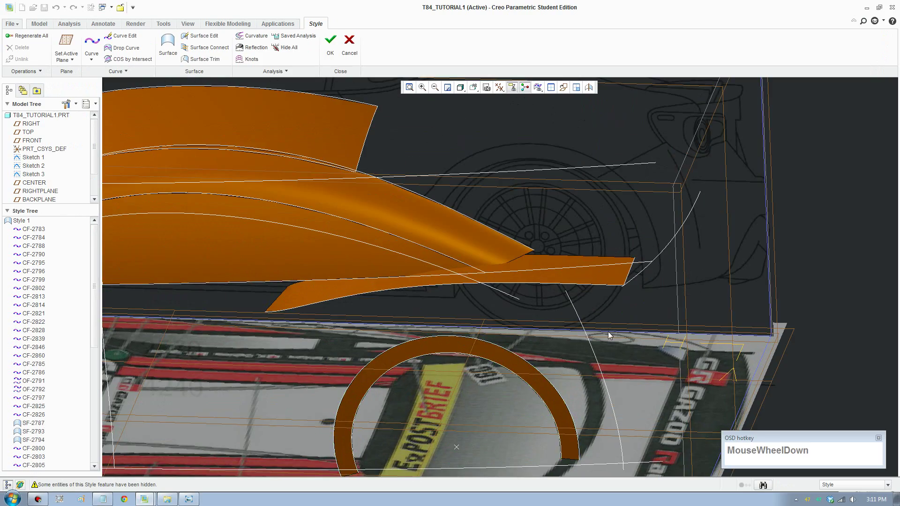
{"action": "middle_click", "coordinate": [621, 335]}
{"action": "scroll", "scroll_direction": "down", "scroll_amount": 3}
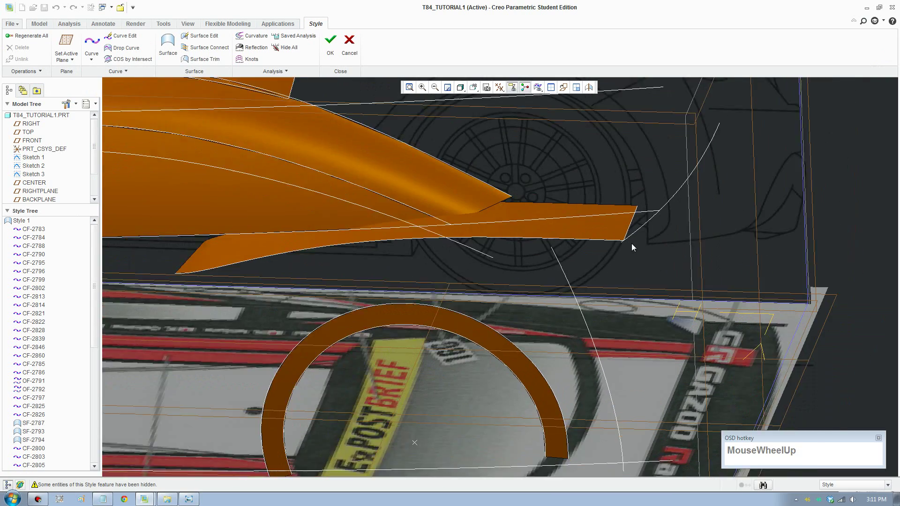
{"action": "left_click_drag", "start_coordinate": [611, 300], "coordinate": [613, 281]}
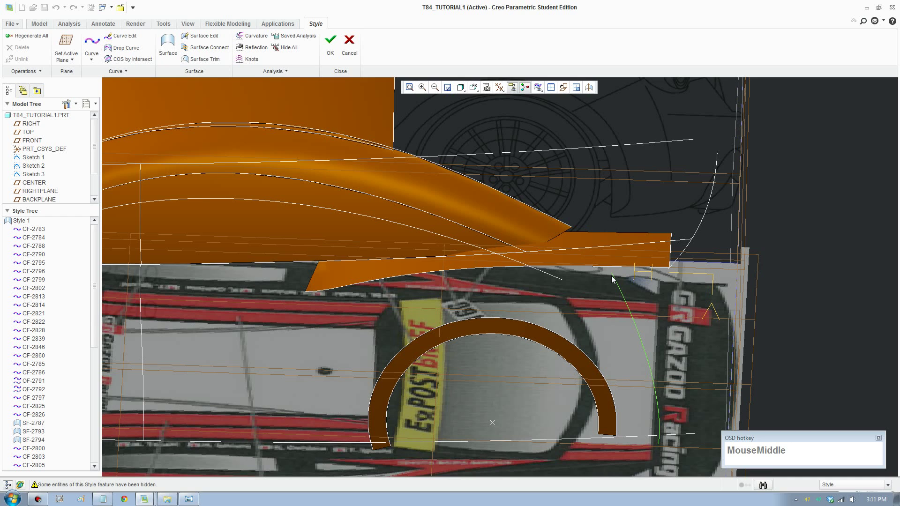
{"action": "left_click", "coordinate": [477, 91]}
{"action": "scroll", "scroll_direction": "down", "scroll_amount": 3}
{"action": "left_click", "coordinate": [493, 151]}
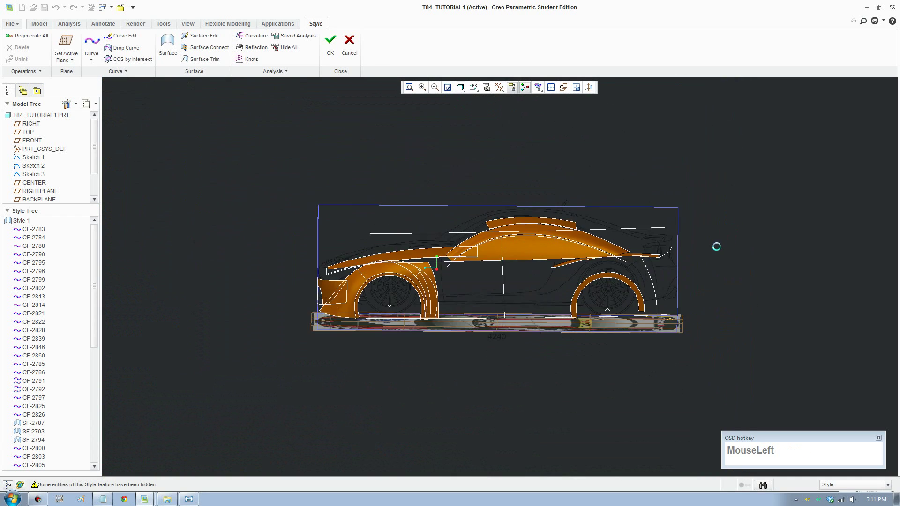
Reshape the rear vertical fender curve CF-2860 by dragging its control points
{"action": "scroll", "scroll_direction": "down", "scroll_amount": 3}
{"action": "left_click_drag", "start_coordinate": [562, 306], "coordinate": [620, 409]}
{"action": "scroll", "scroll_direction": "up", "scroll_amount": 3}
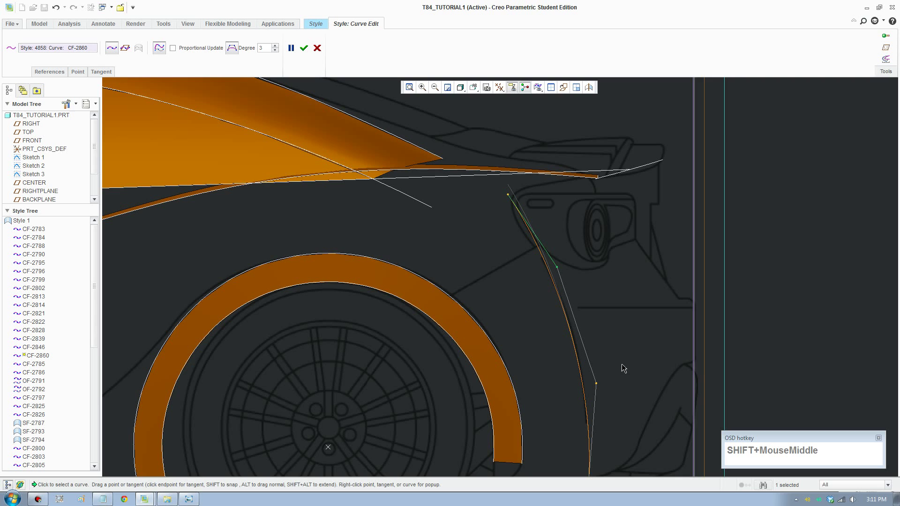
{"action": "left_click_drag", "start_coordinate": [599, 385], "coordinate": [653, 269]}
{"action": "scroll", "scroll_direction": "up", "scroll_amount": 3}
Reshape the upper rear side curve CF-2796 and turn on the four-view display
{"action": "left_click", "coordinate": [630, 206]}
{"action": "scroll", "scroll_direction": "up", "scroll_amount": 3}
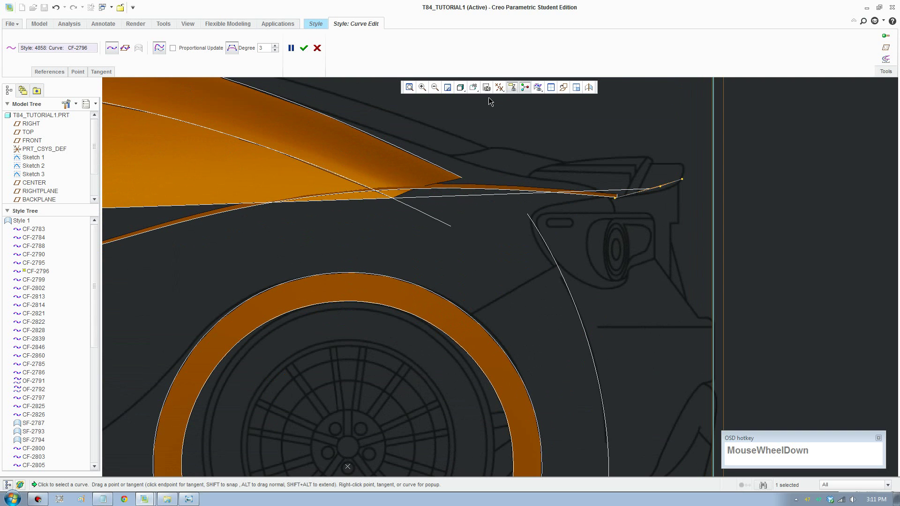
{"action": "left_click_drag", "start_coordinate": [472, 96], "coordinate": [519, 381]}
{"action": "scroll", "scroll_direction": "up", "scroll_amount": 3}
{"action": "middle_click", "coordinate": [668, 394]}
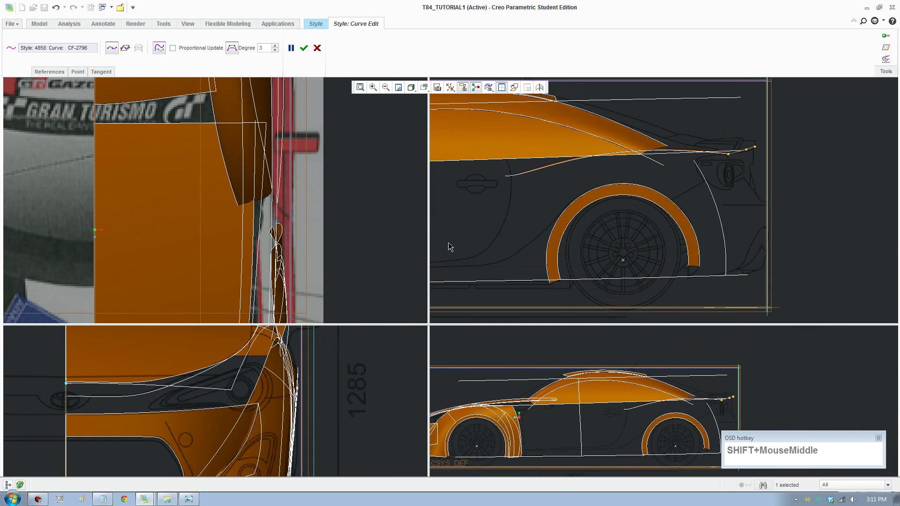
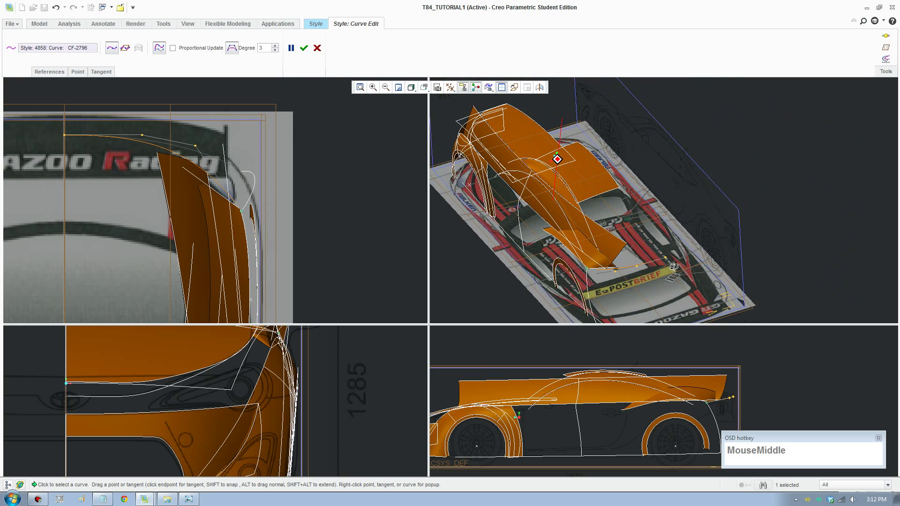
Reshape the rear vertical fender curve so it follows the car outline in the side image
{"action": "scroll", "scroll_direction": "down", "scroll_amount": 3}
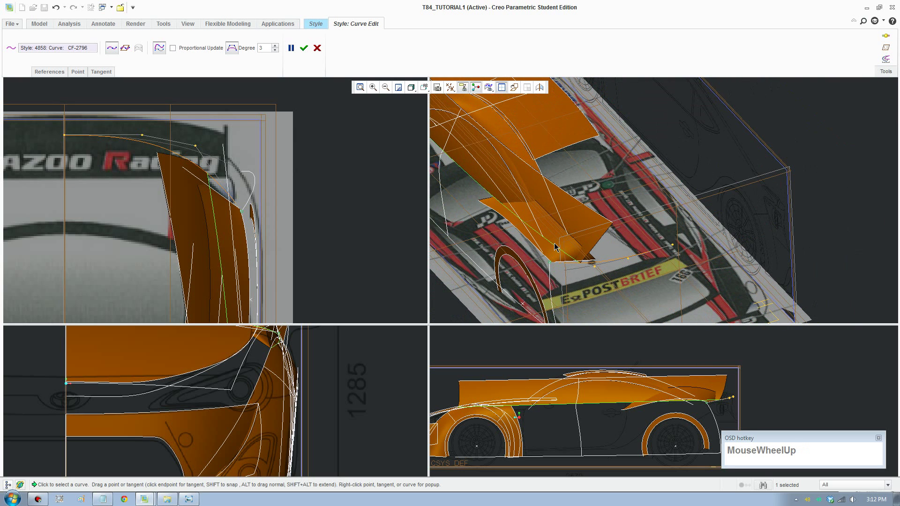
{"action": "left_click", "coordinate": [557, 245]}
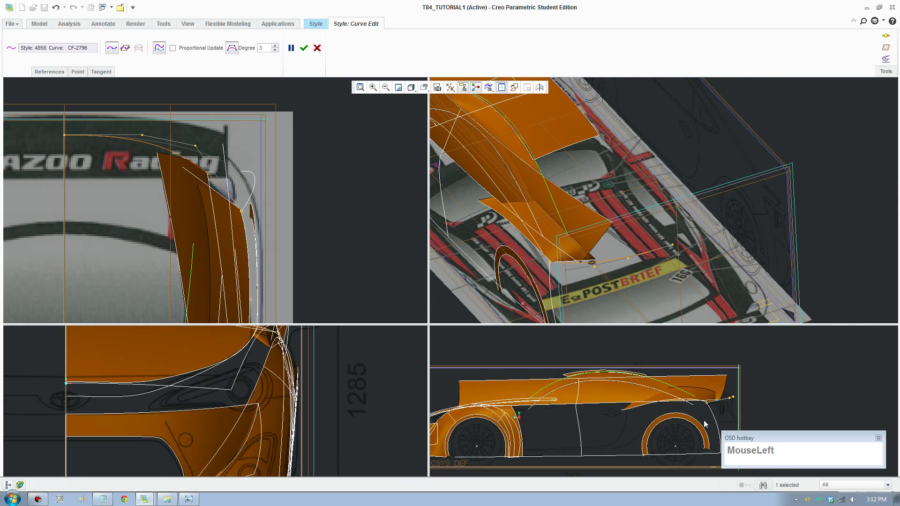
{"action": "scroll", "scroll_direction": "down", "scroll_amount": 3}
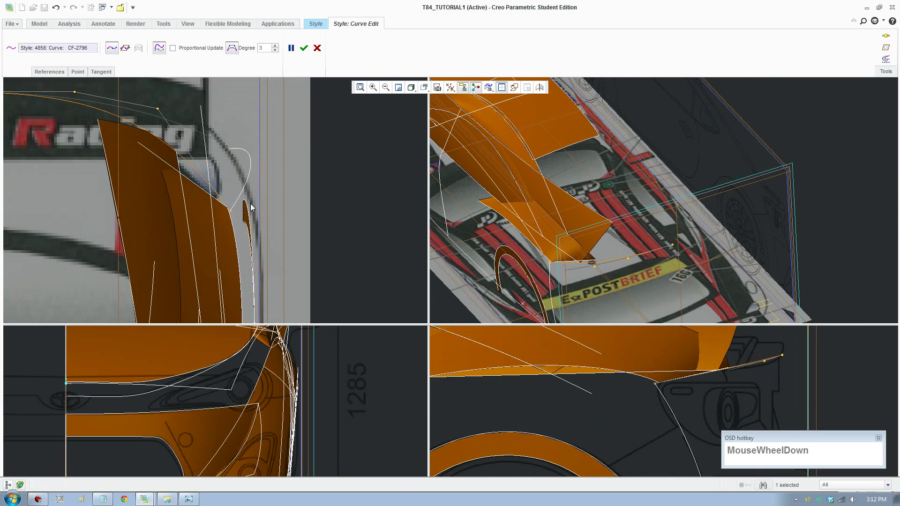
{"action": "scroll", "scroll_direction": "up", "scroll_amount": 3}
{"action": "left_click", "coordinate": [316, 219]}
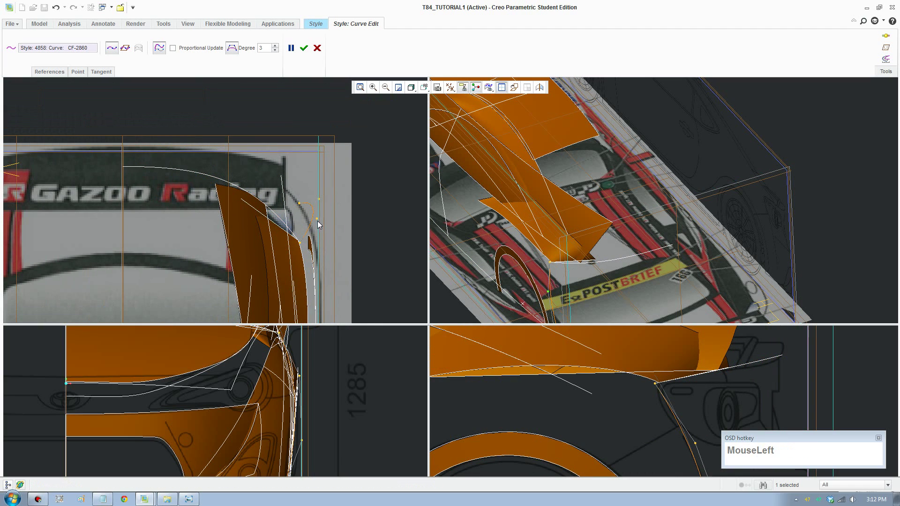
{"action": "scroll", "scroll_direction": "up", "scroll_amount": 3}
{"action": "scroll", "scroll_direction": "down", "scroll_amount": 3}
{"action": "left_click_drag", "start_coordinate": [317, 226], "coordinate": [597, 494]}
Move the rear fender curve's lower points onto the rear wheel-arch outline
{"action": "scroll", "scroll_direction": "up", "scroll_amount": 3}
{"action": "middle_click", "coordinate": [610, 448]}
{"action": "scroll", "scroll_direction": "up", "scroll_amount": 3}
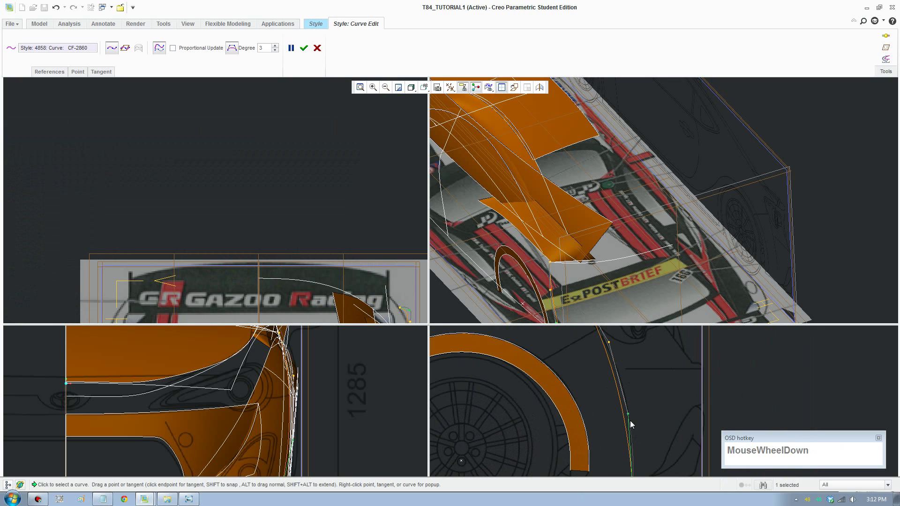
{"action": "left_click_drag", "start_coordinate": [632, 414], "coordinate": [260, 256]}
{"action": "scroll", "scroll_direction": "up", "scroll_amount": 3}
{"action": "middle_click", "coordinate": [340, 253]}
{"action": "scroll", "scroll_direction": "up", "scroll_amount": 3}
{"action": "middle_click", "coordinate": [345, 226]}
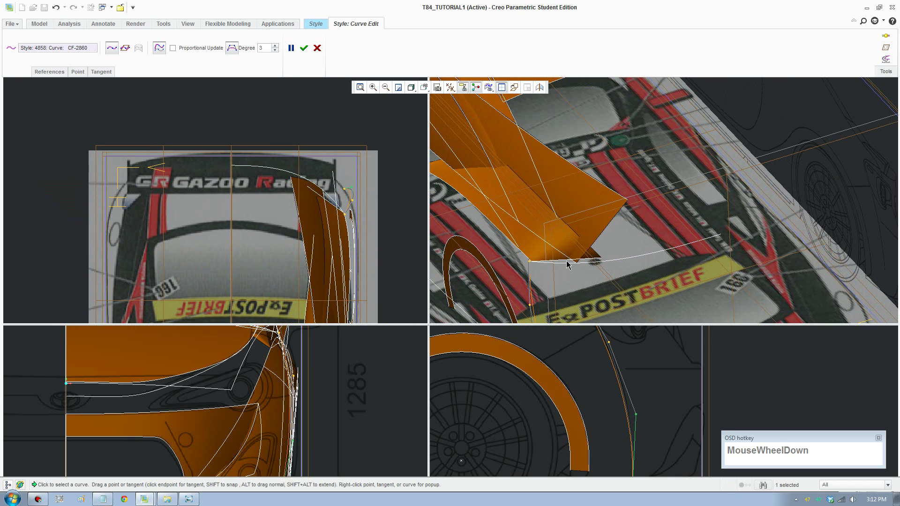
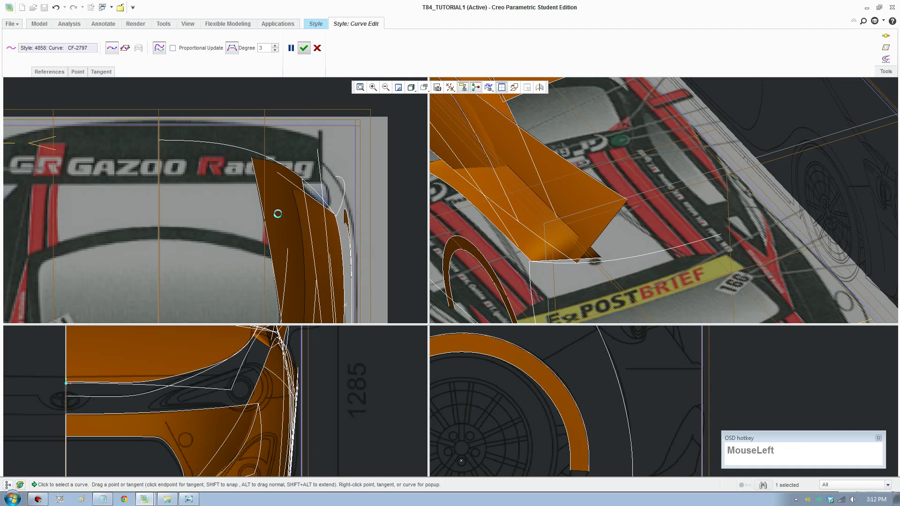
Regenerate the surfaces, then reshape the rear fender top curve CF-2797 and accept the edit
{"action": "right_click", "coordinate": [283, 217]}
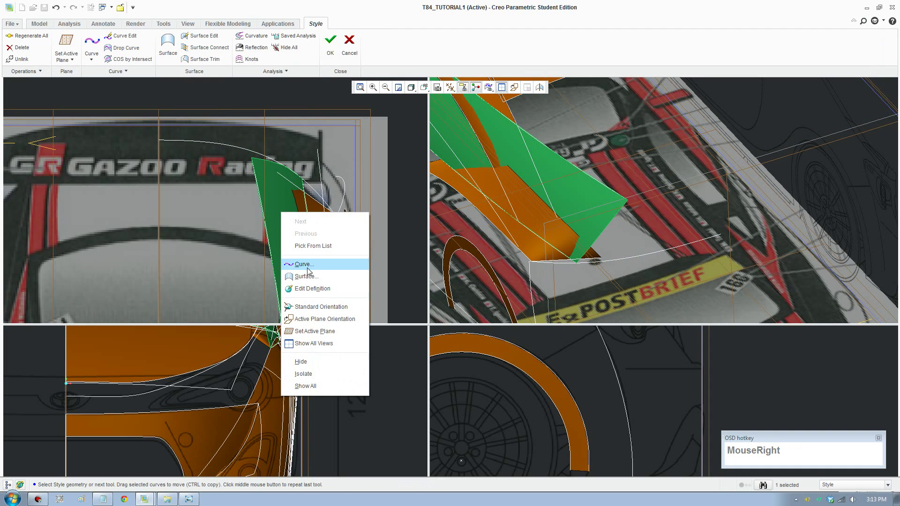
{"action": "left_click", "coordinate": [318, 364]}
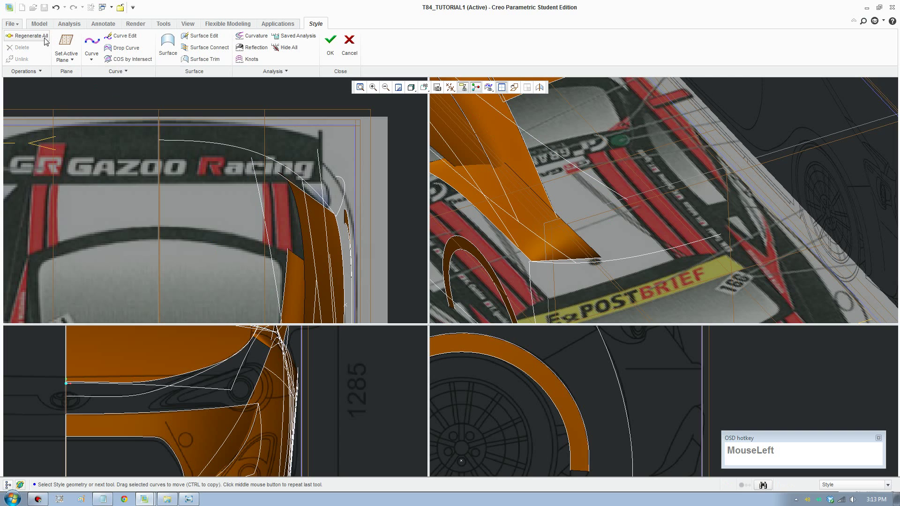
{"action": "scroll", "scroll_direction": "down", "scroll_amount": 3}
{"action": "left_click", "coordinate": [303, 186]}
{"action": "scroll", "scroll_direction": "up", "scroll_amount": 3}
{"action": "left_click", "coordinate": [116, 43]}
{"action": "scroll", "scroll_direction": "down", "scroll_amount": 3}
{"action": "left_click_drag", "start_coordinate": [299, 180], "coordinate": [284, 170]}
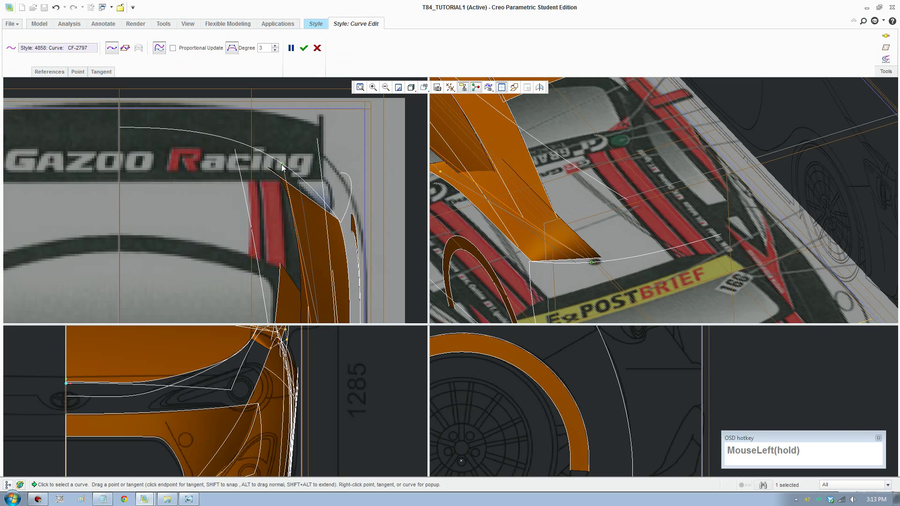
{"action": "left_click", "coordinate": [301, 181]}
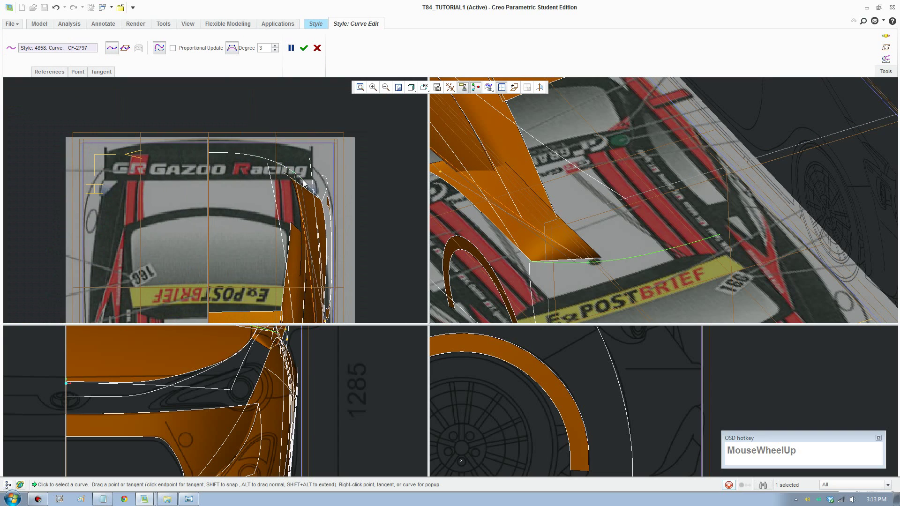
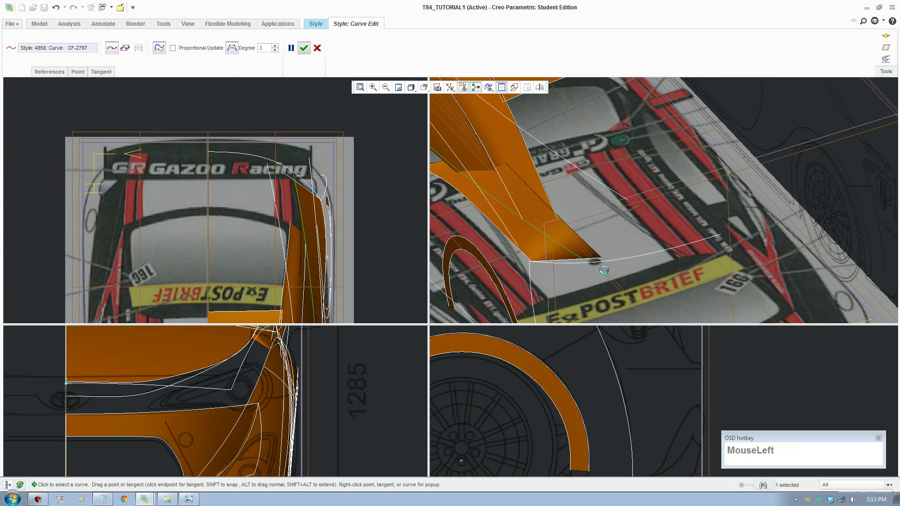
{"action": "scroll", "scroll_direction": "up", "scroll_amount": 3}
{"action": "left_click", "coordinate": [584, 270]}
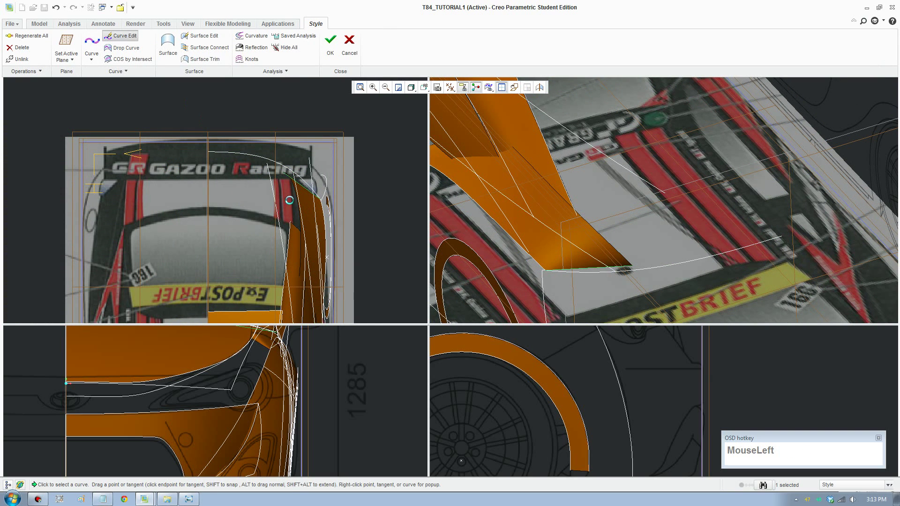
Reshape the upper rear side curve CF-2834 to match the body outline
{"action": "scroll", "scroll_direction": "down", "scroll_amount": 3}
{"action": "left_click_drag", "start_coordinate": [284, 171], "coordinate": [330, 218]}
{"action": "scroll", "scroll_direction": "up", "scroll_amount": 3}
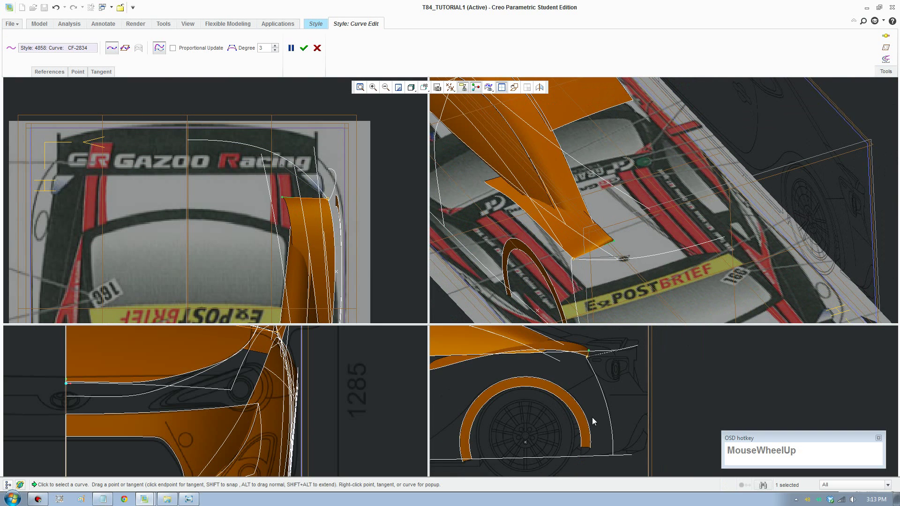
{"action": "middle_click", "coordinate": [576, 393]}
{"action": "scroll", "scroll_direction": "down", "scroll_amount": 3}
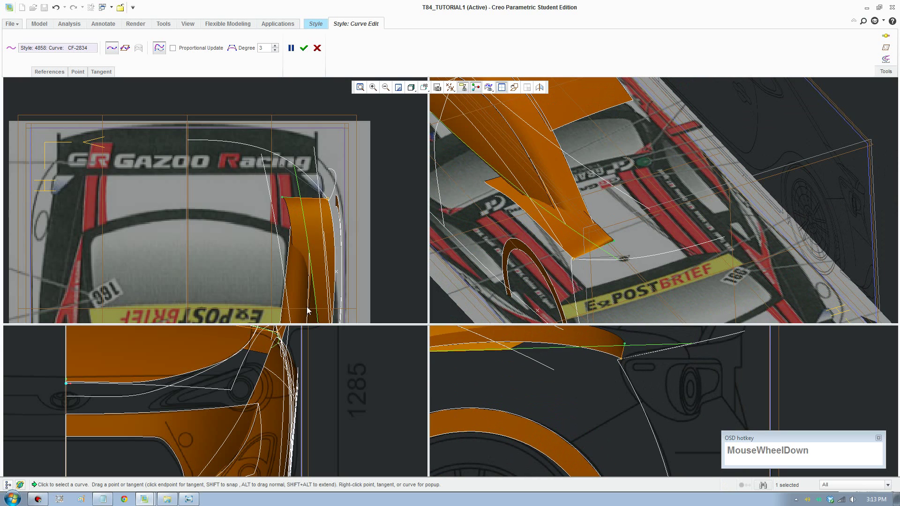
{"action": "middle_click", "coordinate": [257, 406]}
{"action": "scroll", "scroll_direction": "up", "scroll_amount": 3}
{"action": "middle_click", "coordinate": [249, 424]}
{"action": "scroll", "scroll_direction": "down", "scroll_amount": 3}
{"action": "left_click_drag", "start_coordinate": [208, 415], "coordinate": [329, 347]}
Regenerate All so the body surfaces follow the edited curves and inspect the result
{"action": "scroll", "scroll_direction": "down", "scroll_amount": 3}
{"action": "left_click", "coordinate": [305, 53]}
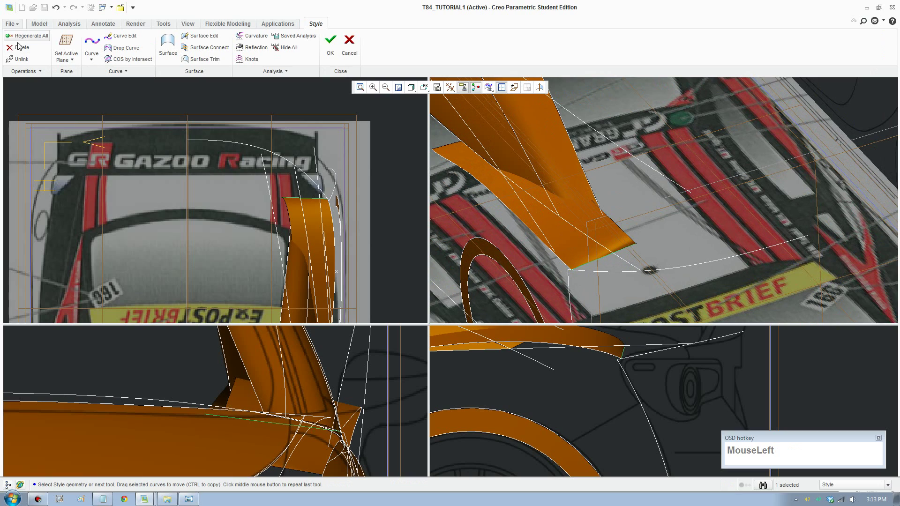
{"action": "scroll", "scroll_direction": "up", "scroll_amount": 3}
{"action": "left_click_drag", "start_coordinate": [615, 231], "coordinate": [652, 232]}
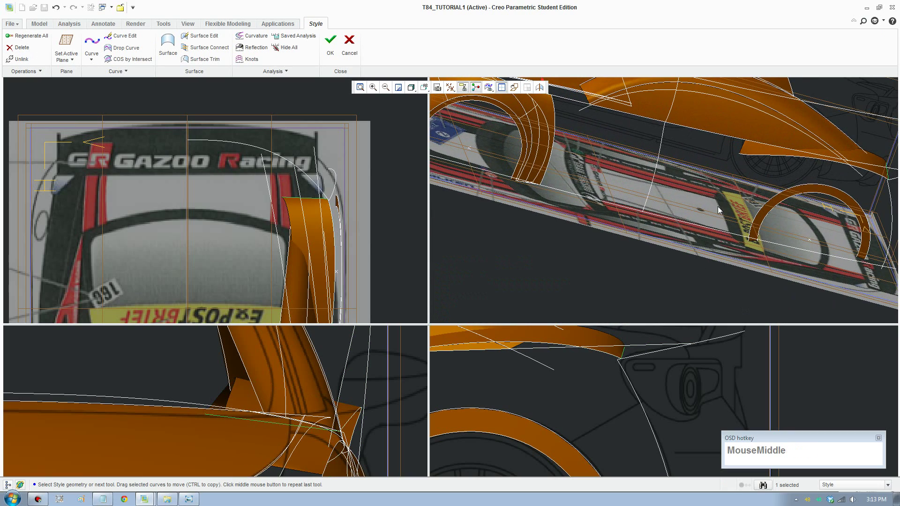
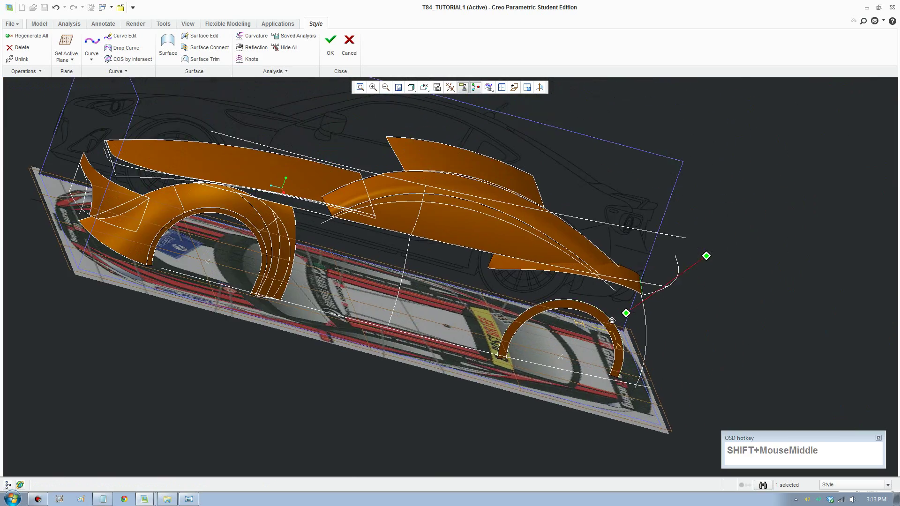
{"action": "left_click_drag", "start_coordinate": [616, 322], "coordinate": [474, 269]}
{"action": "scroll", "scroll_direction": "down", "scroll_amount": 3}
{"action": "middle_click", "coordinate": [481, 312]}
{"action": "left_click_drag", "start_coordinate": [515, 306], "coordinate": [442, 301]}
{"action": "scroll", "scroll_direction": "up", "scroll_amount": 3}
{"action": "left_click_drag", "start_coordinate": [455, 304], "coordinate": [502, 324]}
{"action": "key", "text": "F8"}
{"action": "left_click", "coordinate": [193, 29]}
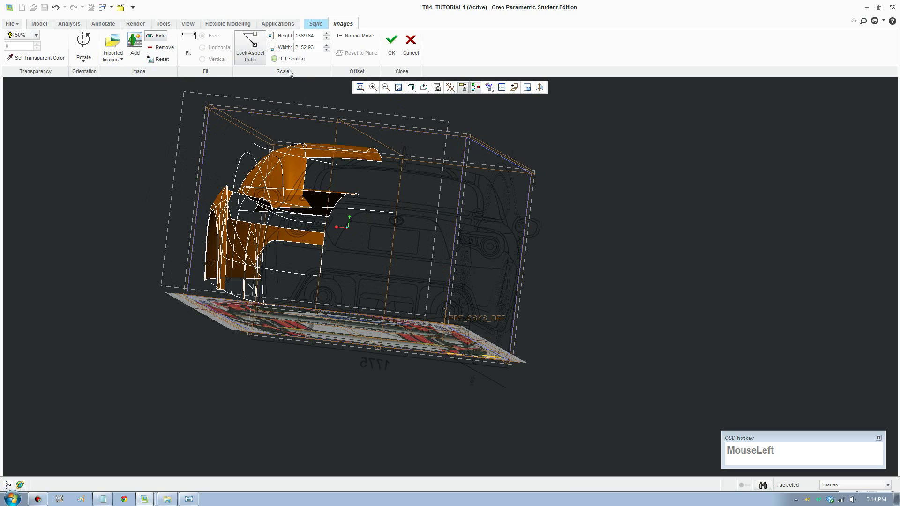
{"action": "scroll", "scroll_direction": "down", "scroll_amount": 3}
{"action": "left_click", "coordinate": [448, 118]}
{"action": "scroll", "scroll_direction": "down", "scroll_amount": 3}
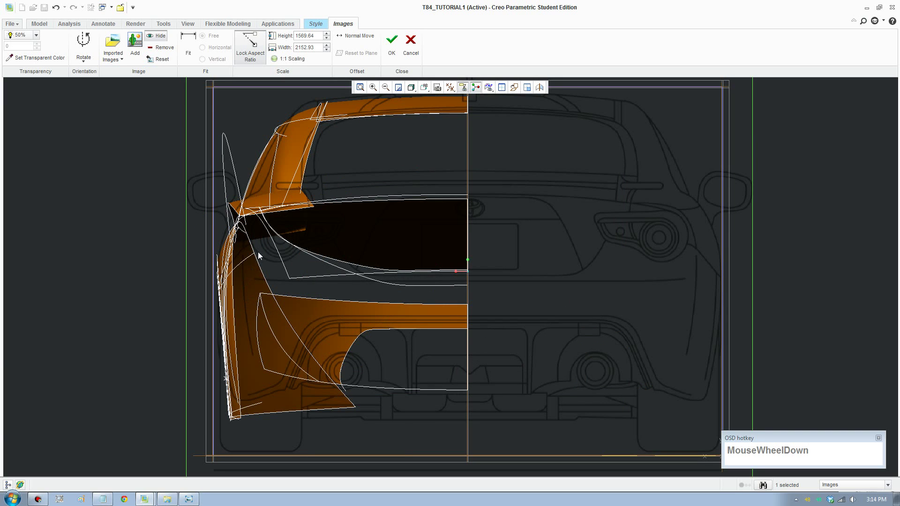
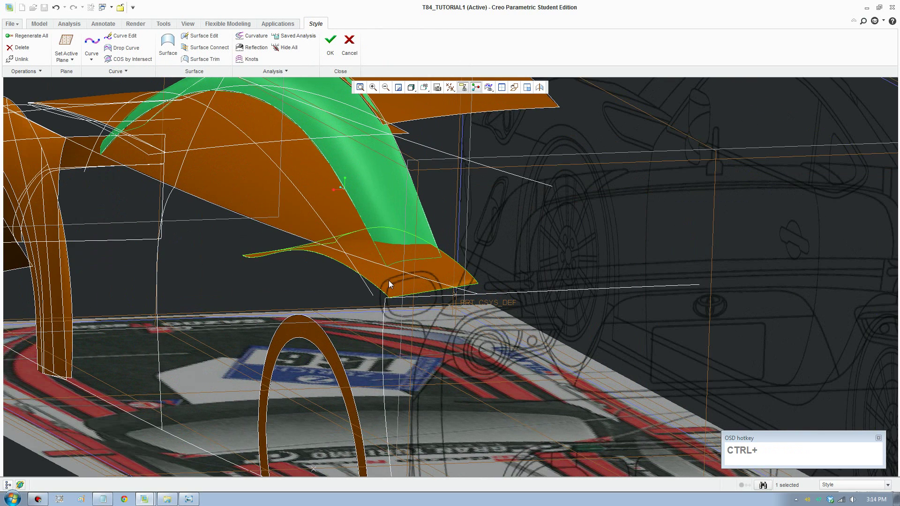
Hide the sloping rear quarter surface from the model view
{"action": "left_click", "coordinate": [392, 282]}
{"action": "left_click", "coordinate": [351, 224]}
{"action": "right_click", "coordinate": [351, 224]}
{"action": "left_click", "coordinate": [395, 378]}
{"action": "scroll", "scroll_direction": "up", "scroll_amount": 3}
Show the car body as a hidden-line wireframe
{"action": "scroll", "scroll_direction": "down", "scroll_amount": 3}
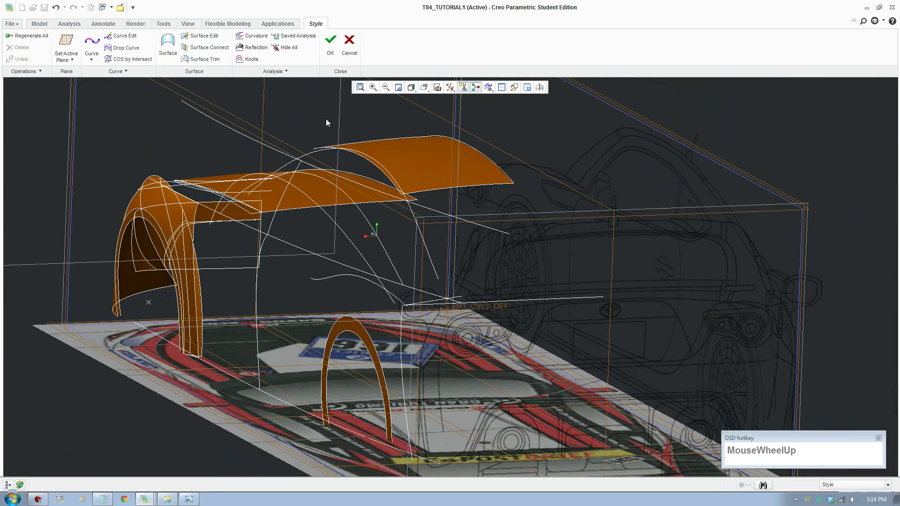
{"action": "left_click_drag", "start_coordinate": [413, 91], "coordinate": [426, 92]}
{"action": "scroll", "scroll_direction": "down", "scroll_amount": 3}
{"action": "left_click", "coordinate": [440, 121]}
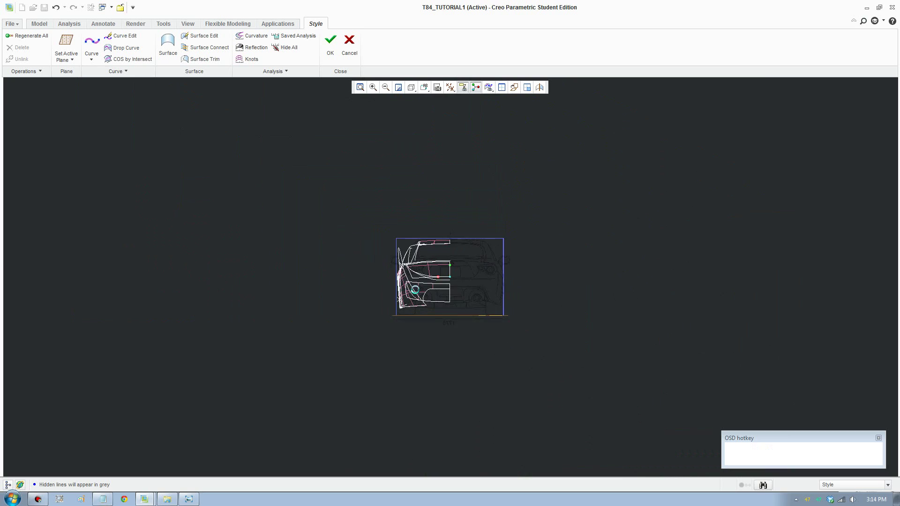
{"action": "middle_click", "coordinate": [409, 218]}
{"action": "left_click_drag", "start_coordinate": [509, 225], "coordinate": [429, 91]}
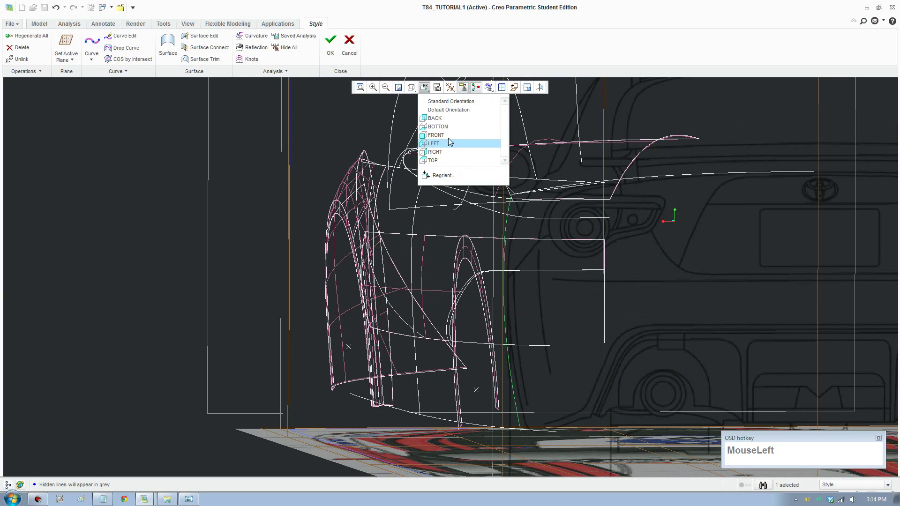
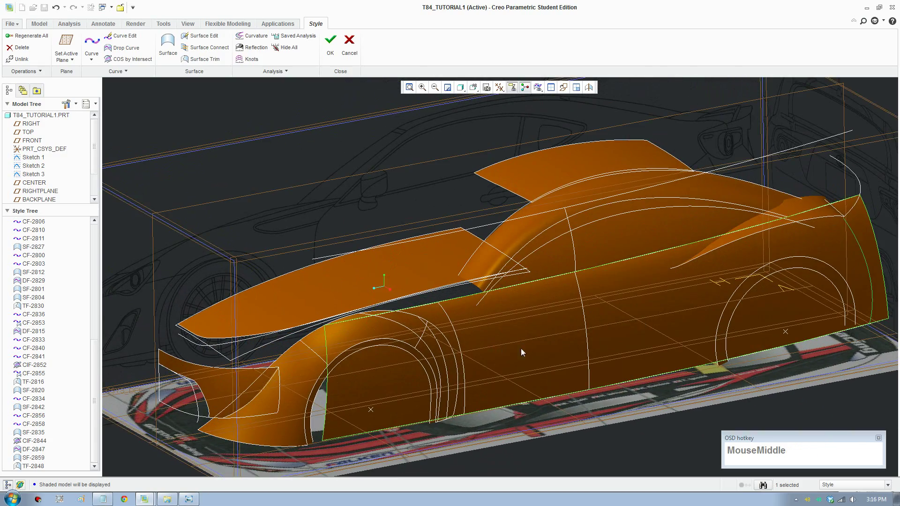
Review the shaded car body in 3D and clear the side panel selection
{"action": "left_click_drag", "start_coordinate": [543, 349], "coordinate": [416, 162]}
{"action": "left_click", "coordinate": [416, 162]}
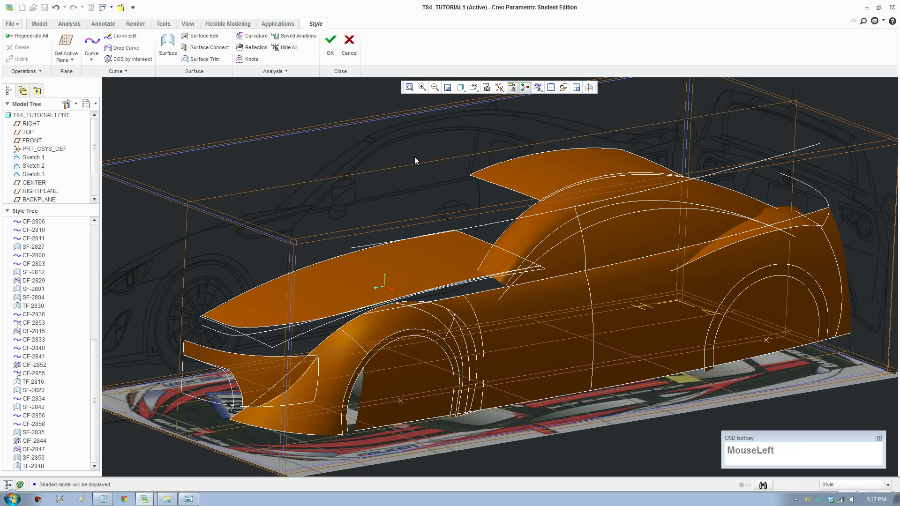